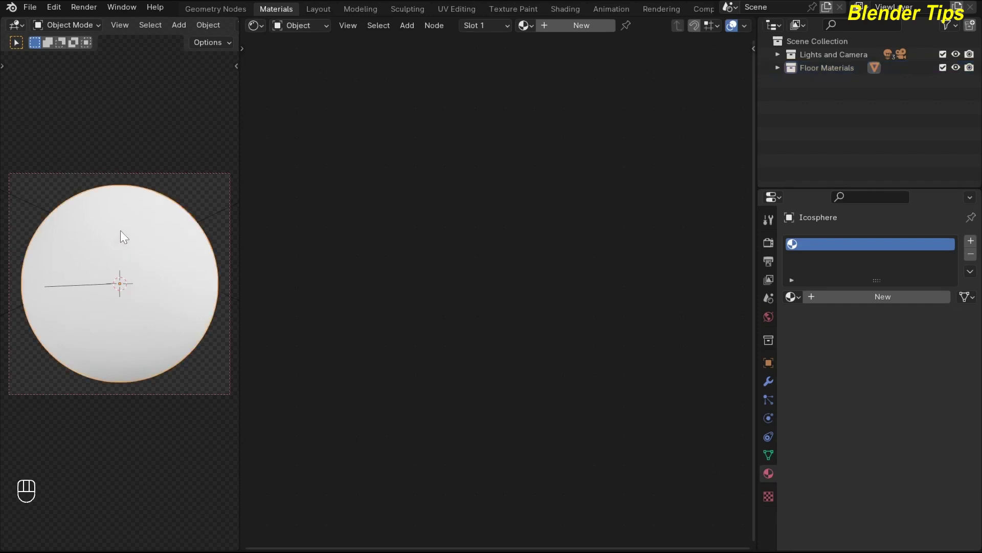
Tab through the material properties ahead of adding the Wood Floor material
{"action": "key", "text": "Tab"}
{"action": "key", "text": "Tab"}
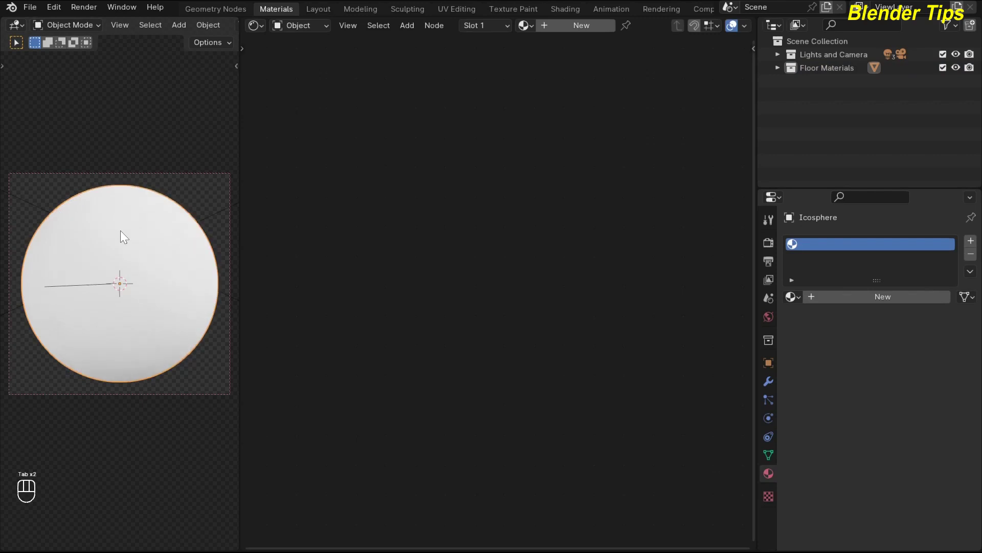
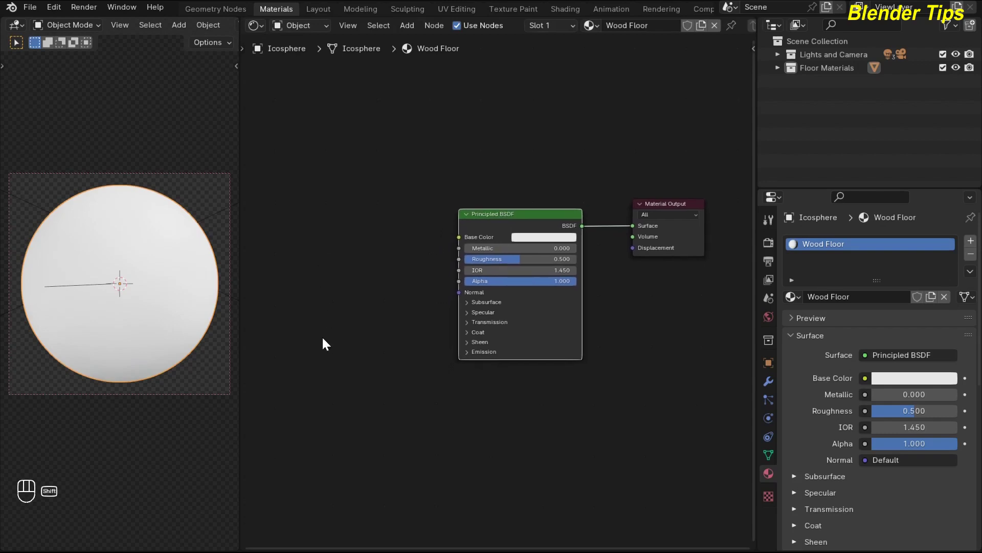
Add a Brick Texture and feed its Color into the Principled BSDF Base Color
{"action": "key", "text": "shift+a"}
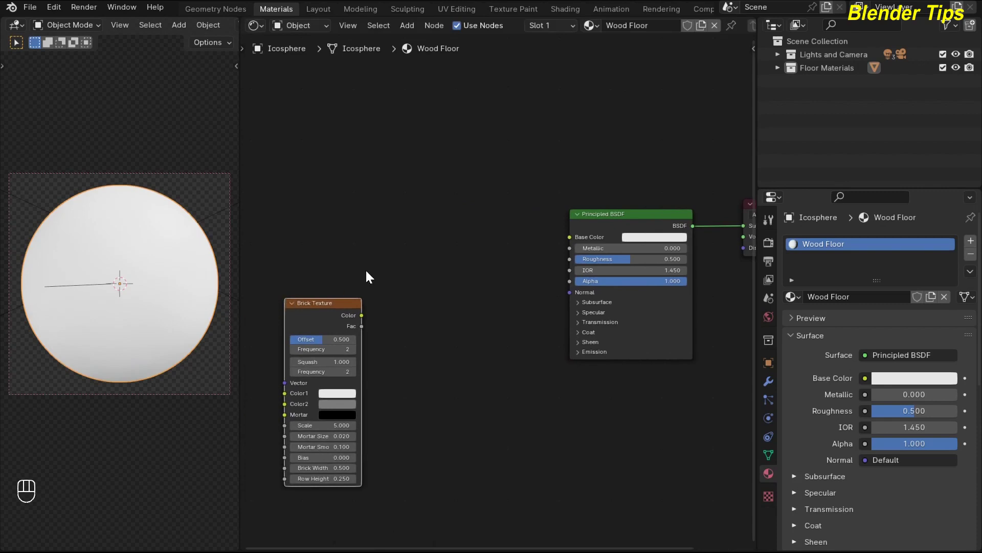
{"action": "left_click_drag", "start_coordinate": [476, 276], "coordinate": [566, 241]}
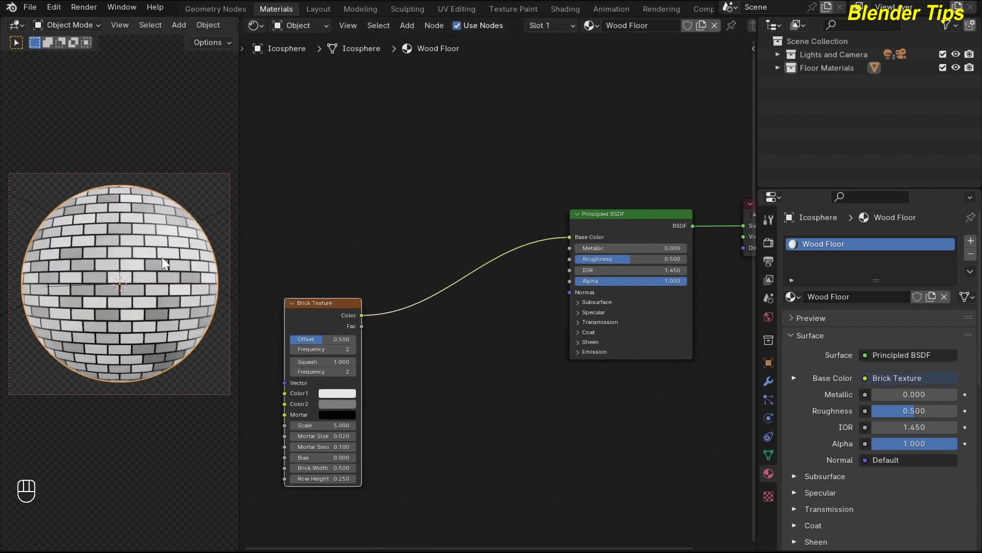
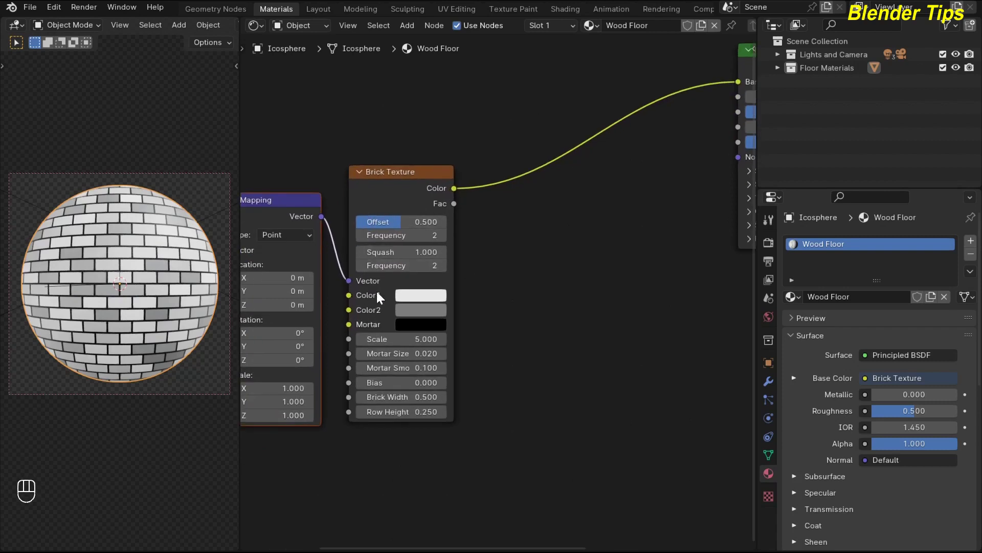
Set Brick Color2 to black, Mortar Size 0.006, Mortar Smooth 1.0 and Bias 0.015
{"action": "left_click", "coordinate": [476, 355]}
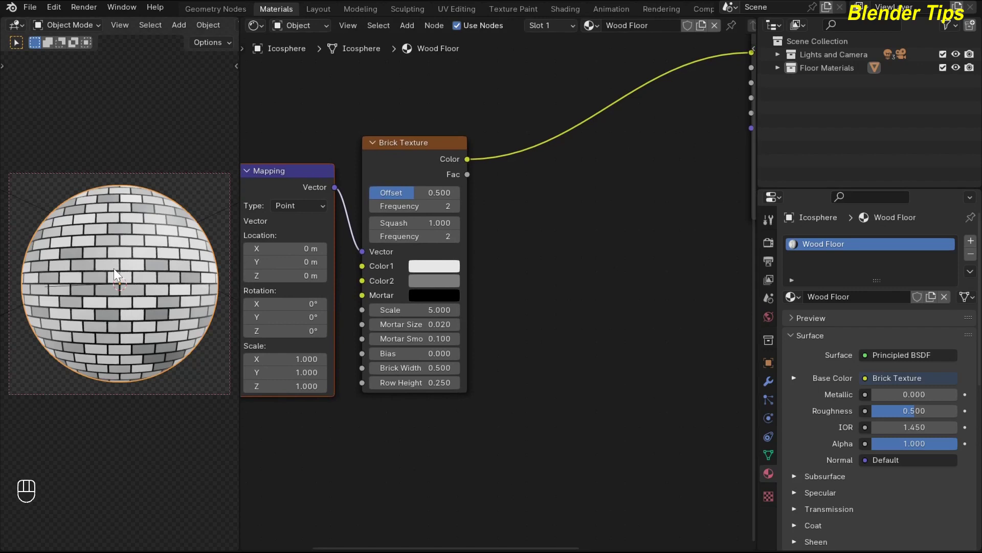
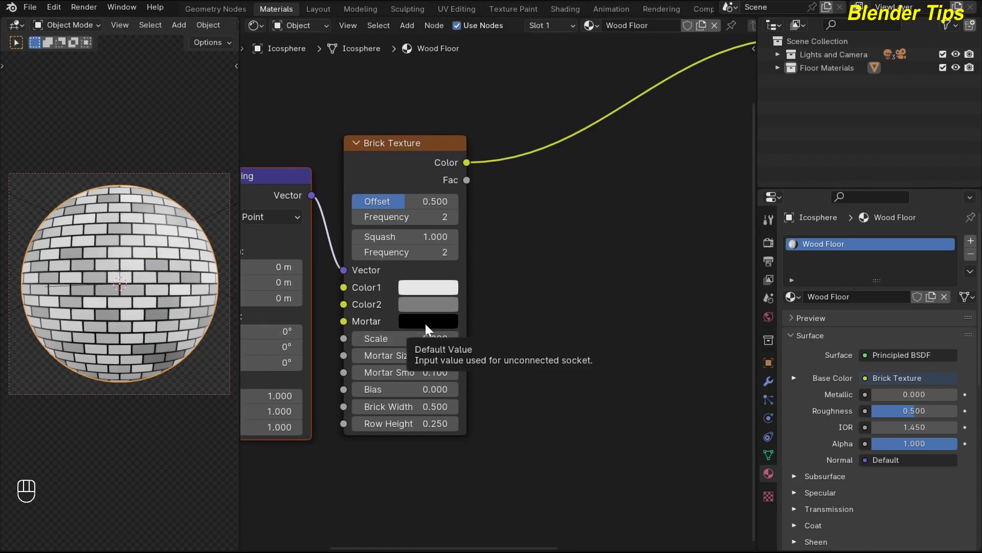
{"action": "left_click", "coordinate": [429, 328]}
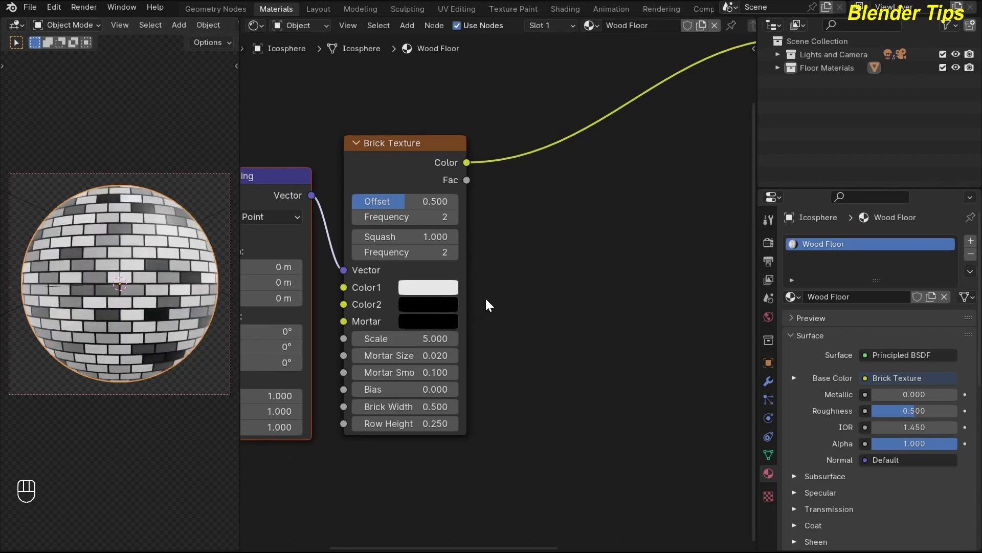
{"action": "left_click", "coordinate": [412, 204]}
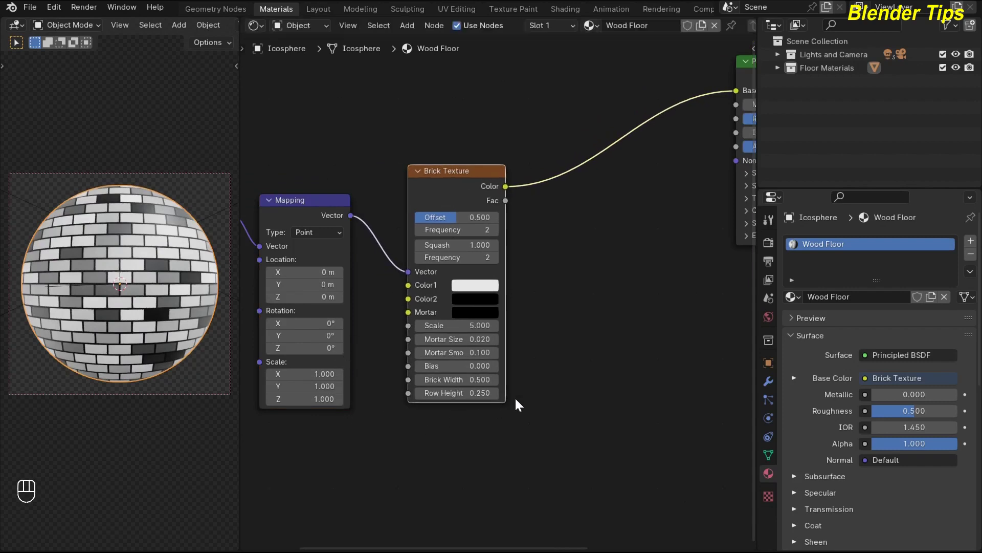
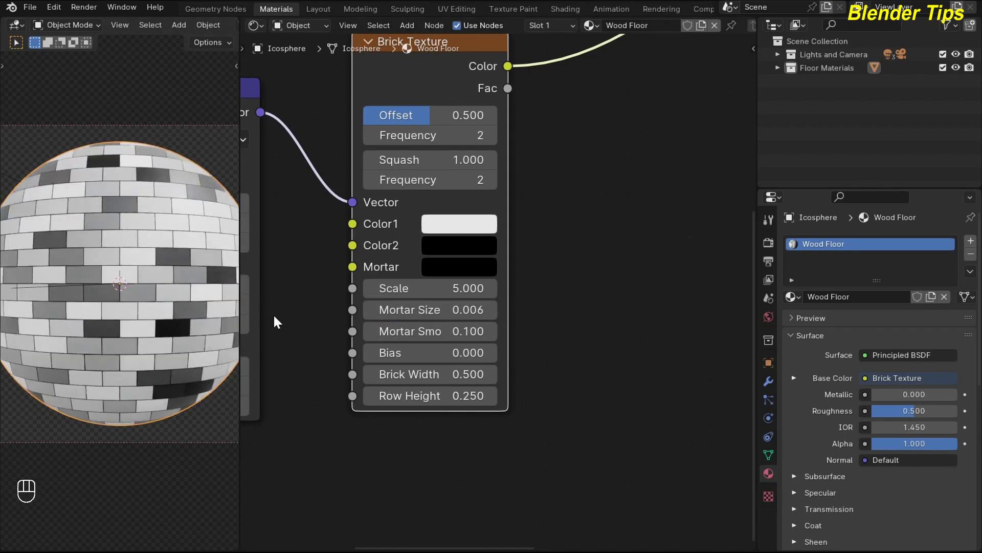
{"action": "key", "text": "F6"}
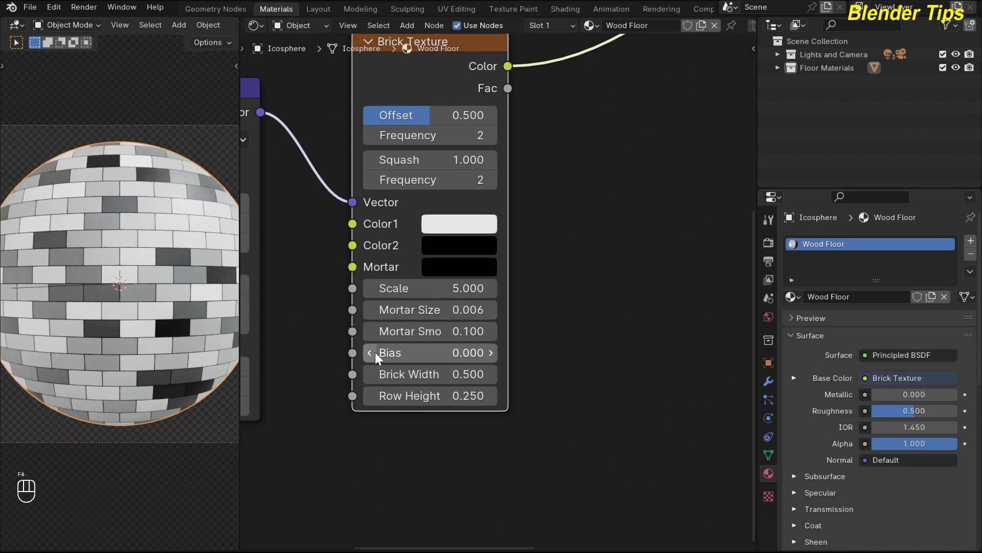
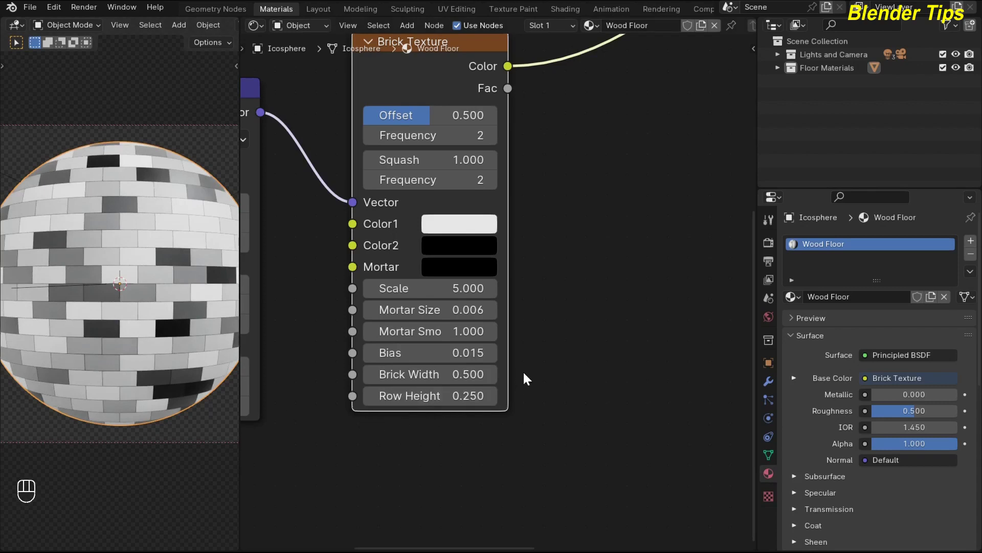
Set Row Height to 0.12 and feed Texture Coordinate Object output into the Mapping Vector
{"action": "middle_click", "coordinate": [529, 376]}
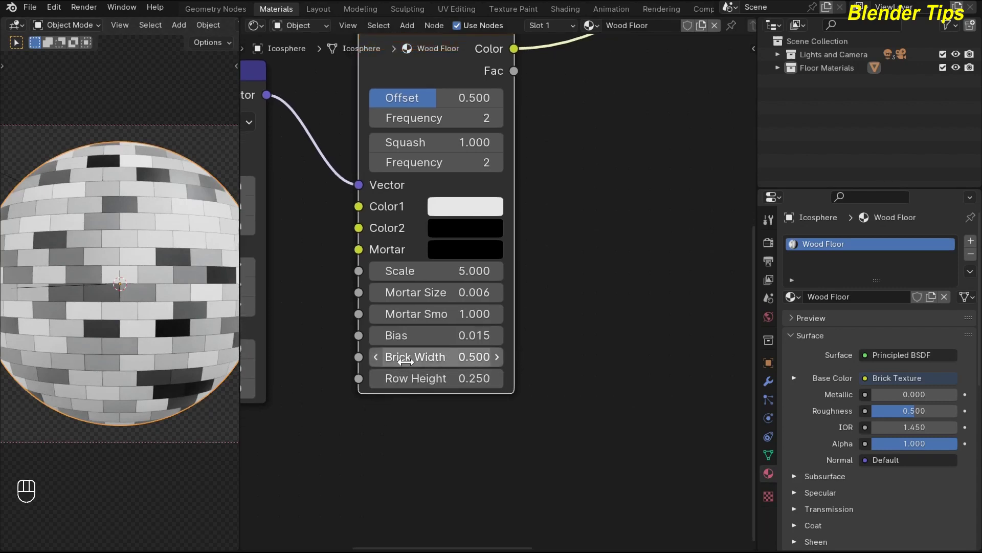
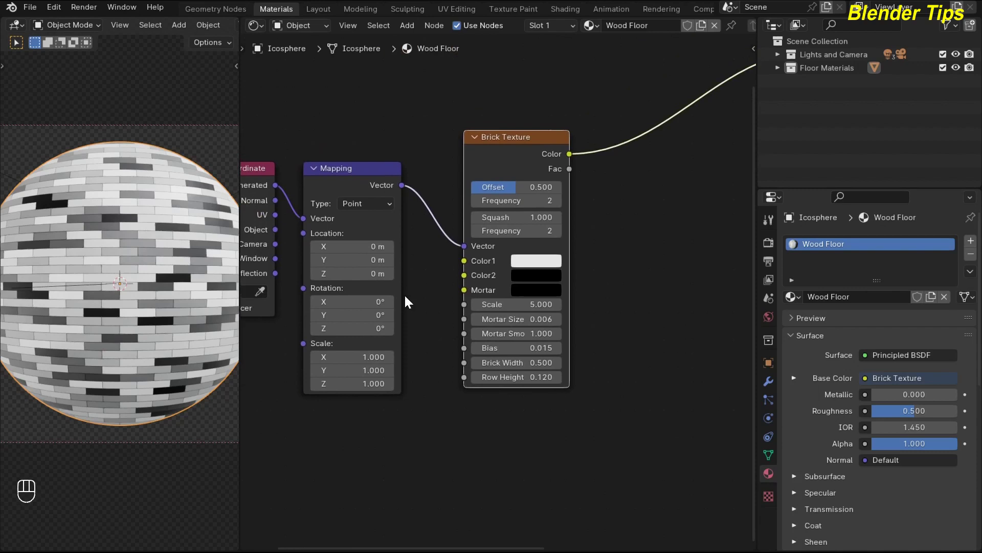
{"action": "key", "text": "F6"}
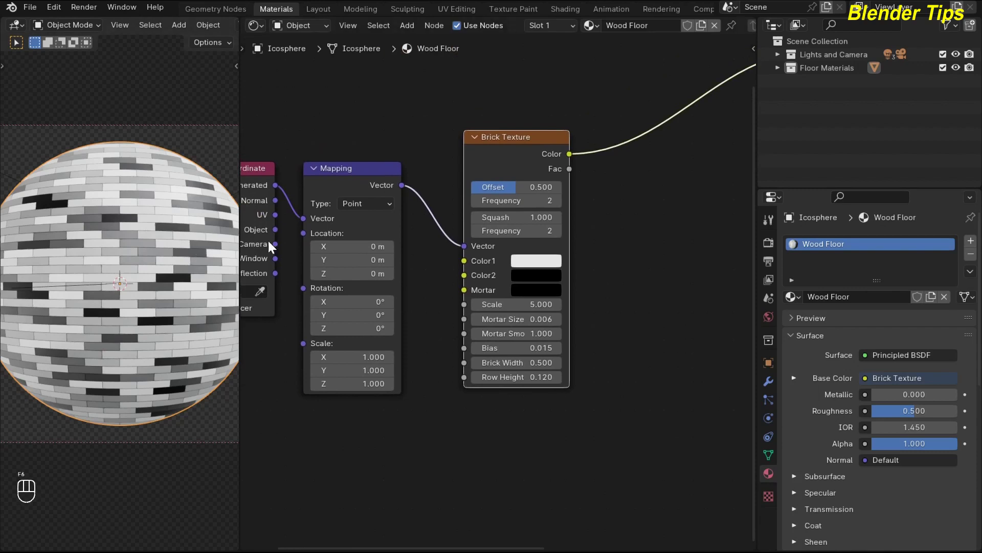
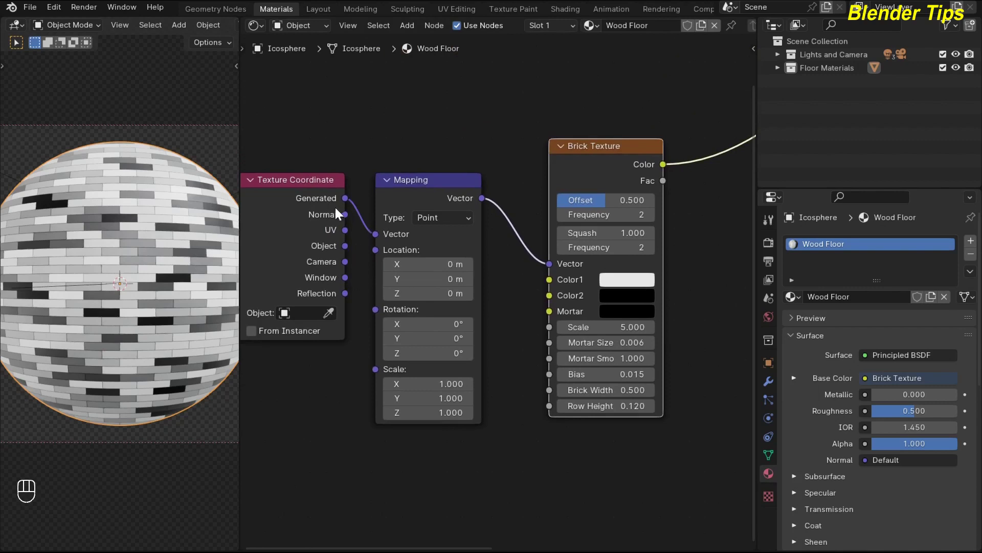
{"action": "left_click_drag", "start_coordinate": [348, 251], "coordinate": [372, 242]}
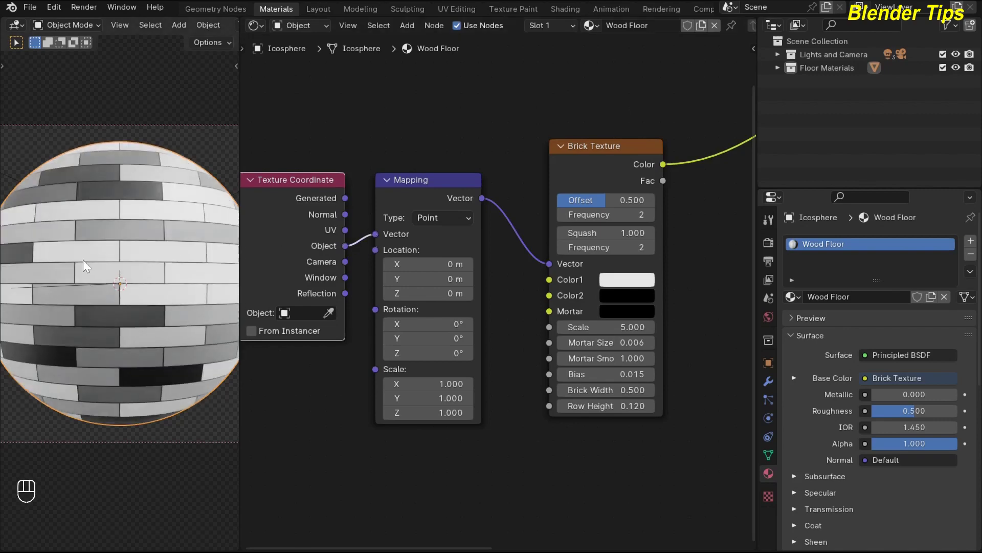
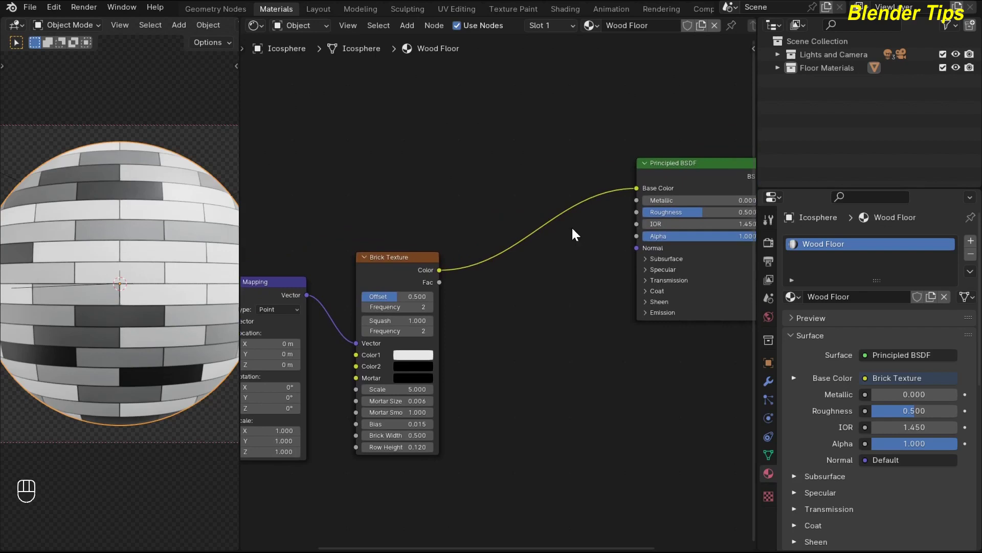
Cut the Base Color link and route the brick colour toward the Principled BSDF Normal
{"action": "left_click", "coordinate": [639, 194]}
{"action": "left_click", "coordinate": [610, 217]}
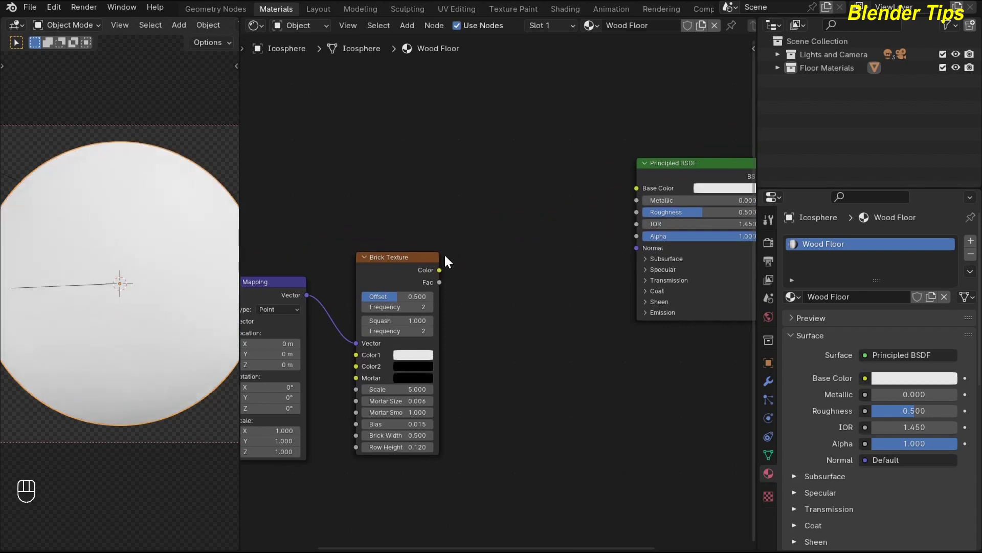
{"action": "left_click", "coordinate": [444, 273]}
{"action": "left_click_drag", "start_coordinate": [517, 262], "coordinate": [638, 248]}
{"action": "left_click", "coordinate": [638, 249]}
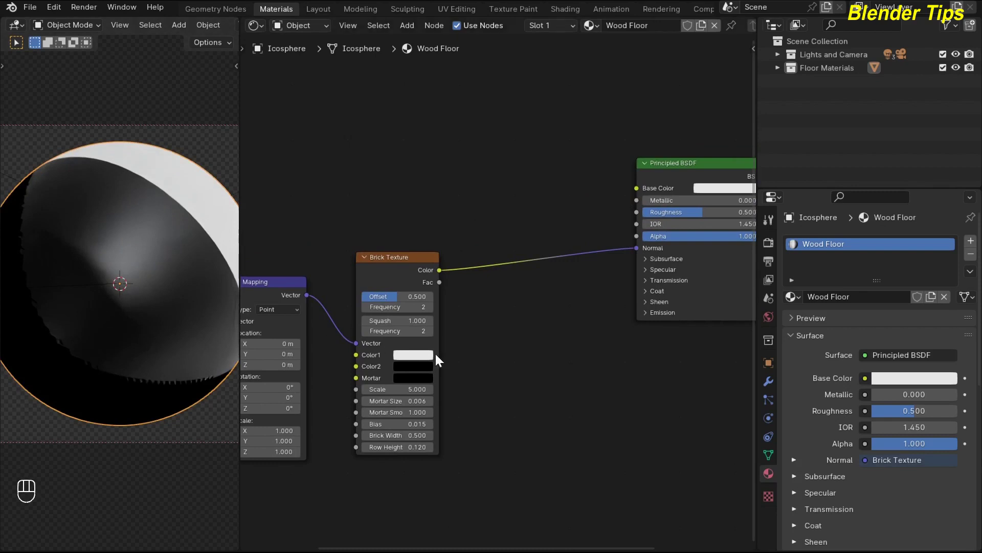
{"action": "left_click", "coordinate": [148, 97]}
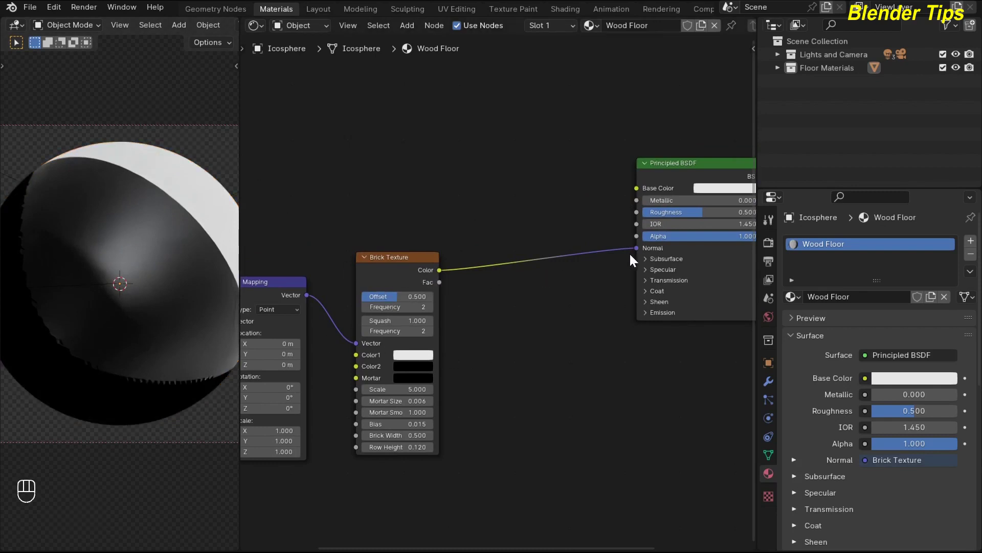
{"action": "left_click", "coordinate": [570, 350]}
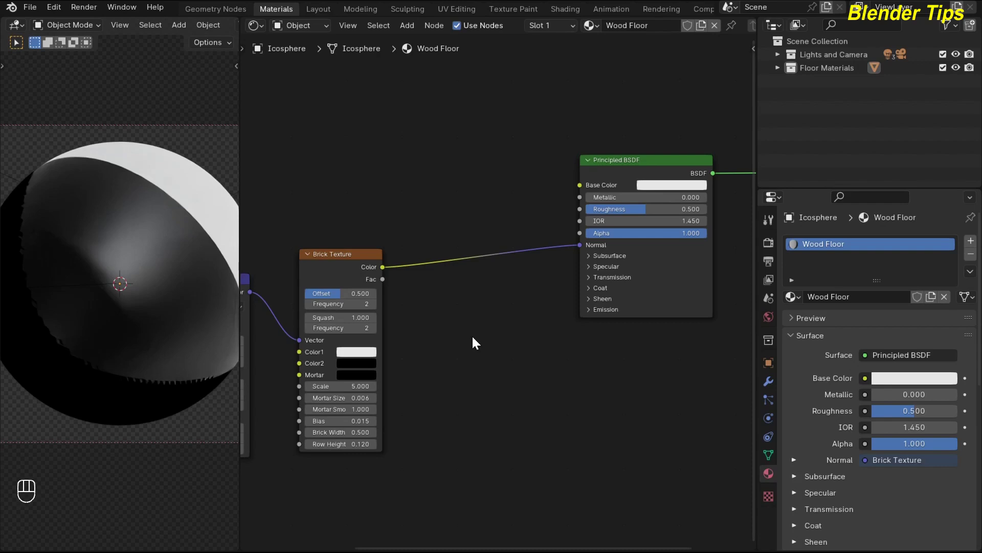
Insert a Bump node on the normal link with the brick colour as its Height
{"action": "key", "text": "shift+a"}
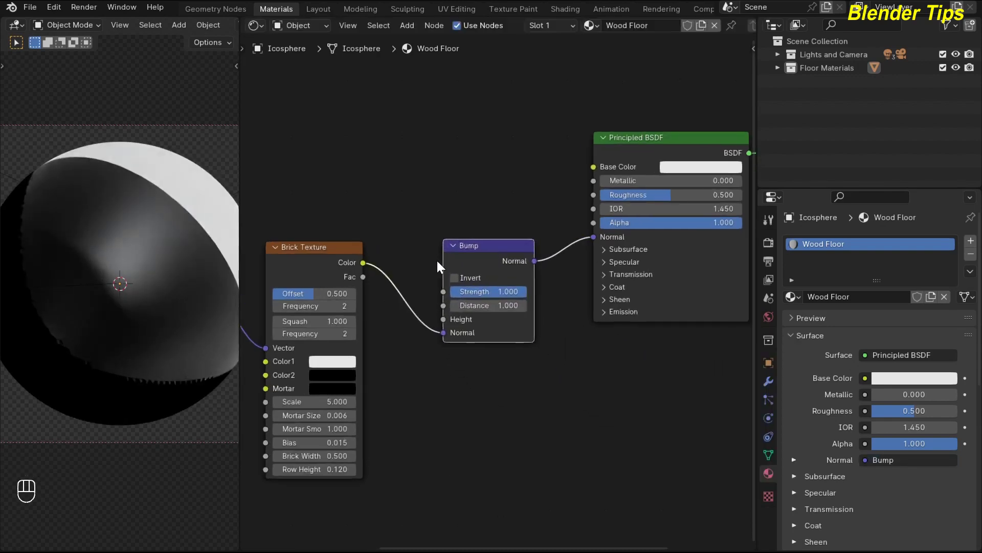
{"action": "left_click", "coordinate": [446, 336]}
{"action": "left_click_drag", "start_coordinate": [439, 335], "coordinate": [443, 325]}
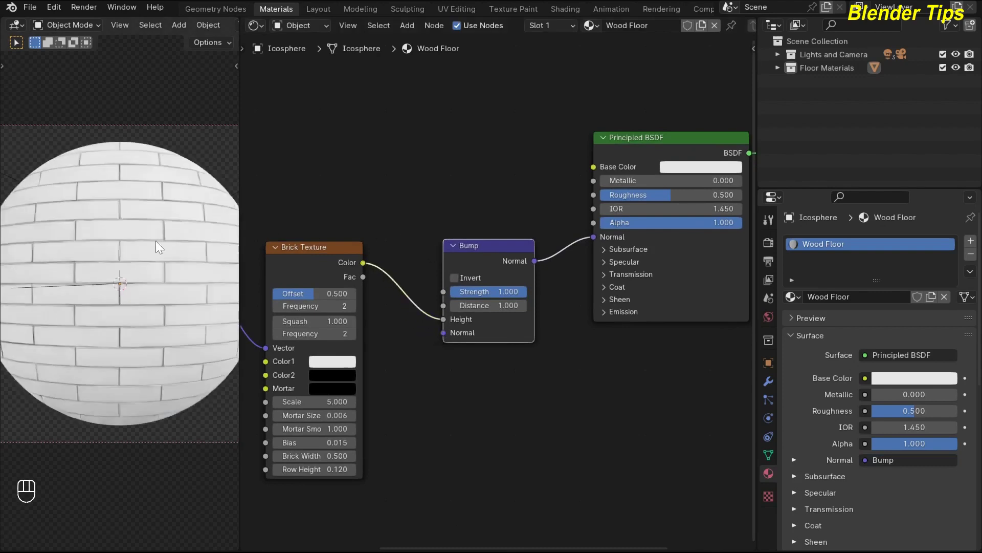
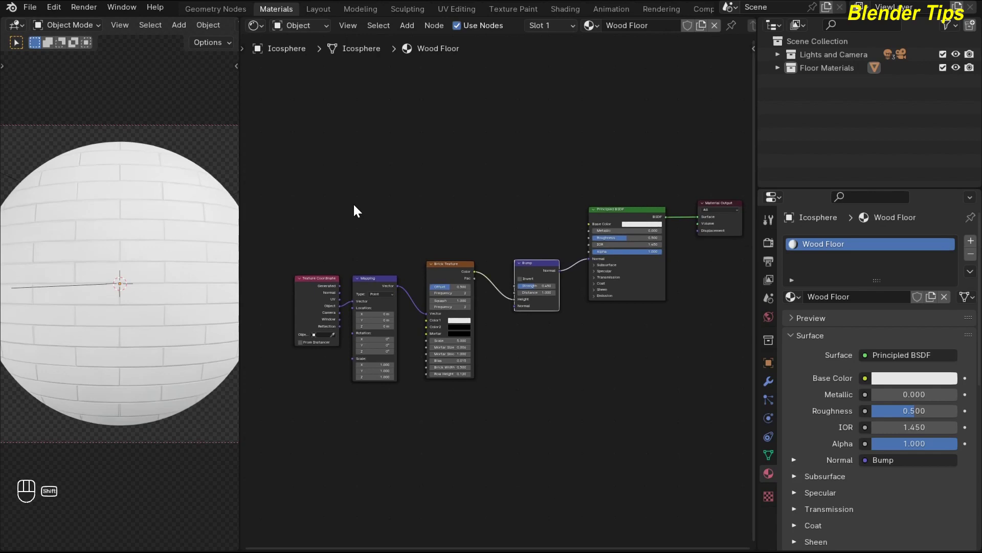
Add a Noise Texture (Scale 10, Detail 15, Distortion 5) fed by a Y-scale-20 Mapping and preview it
{"action": "key", "text": "shift+a"}
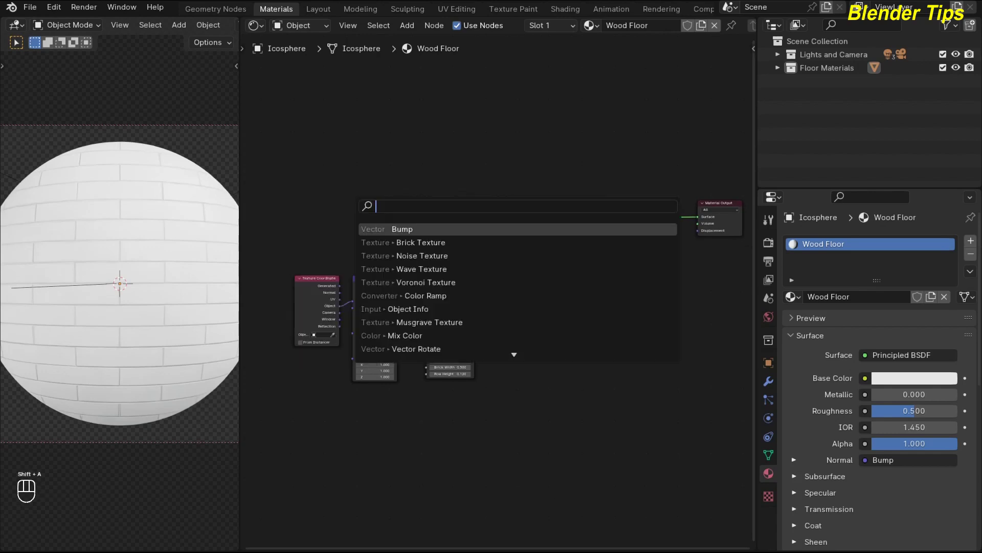
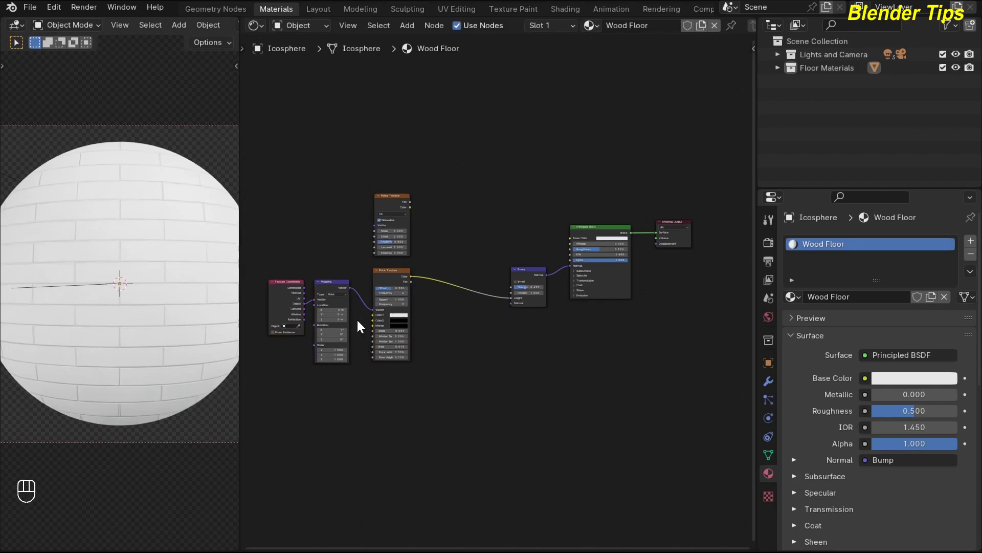
{"action": "middle_click", "coordinate": [390, 329]}
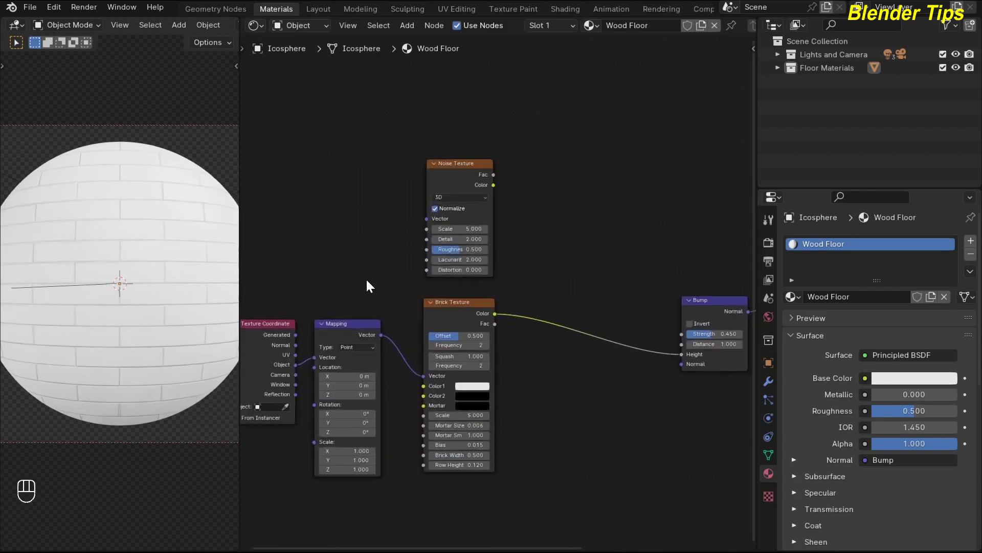
{"action": "left_click_drag", "start_coordinate": [385, 340], "coordinate": [426, 222]}
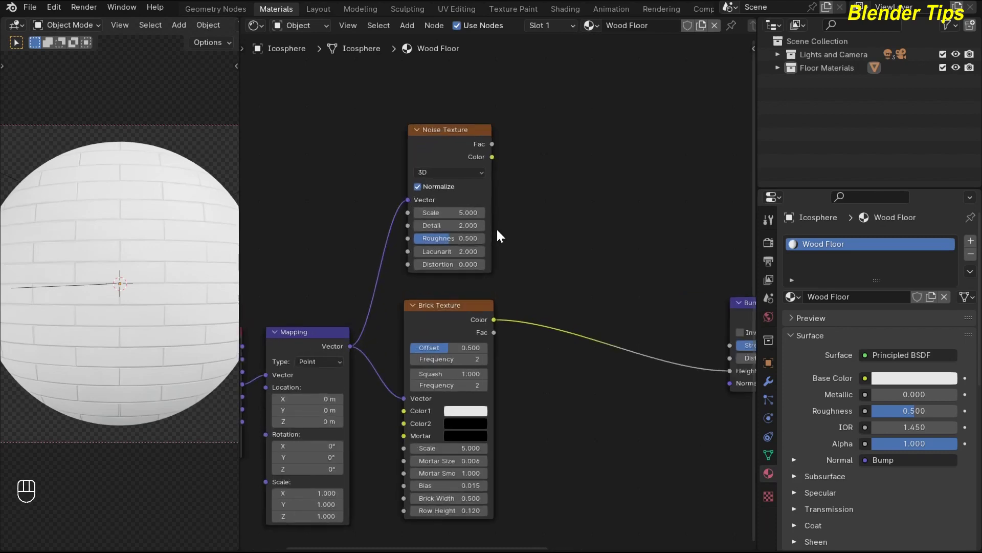
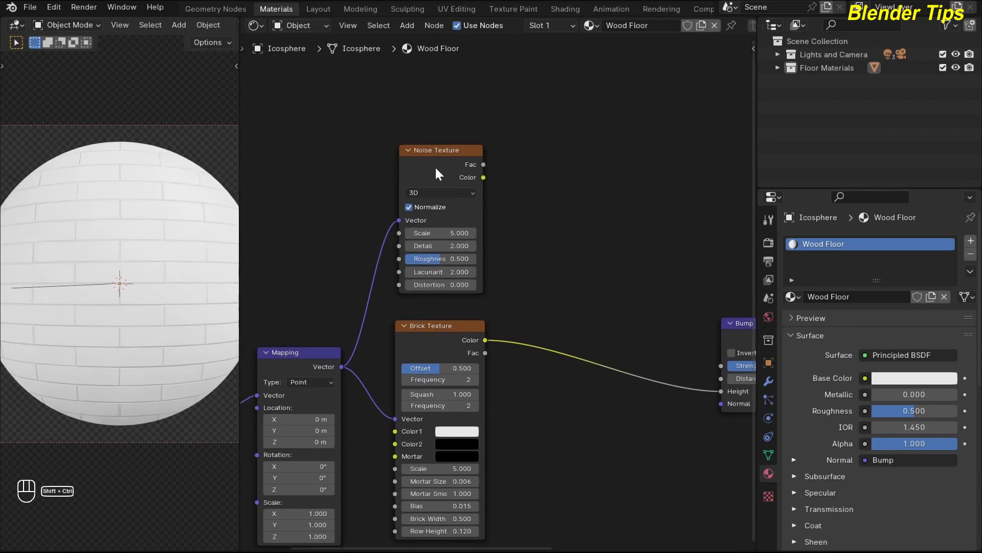
{"action": "left_click", "coordinate": [437, 172]}
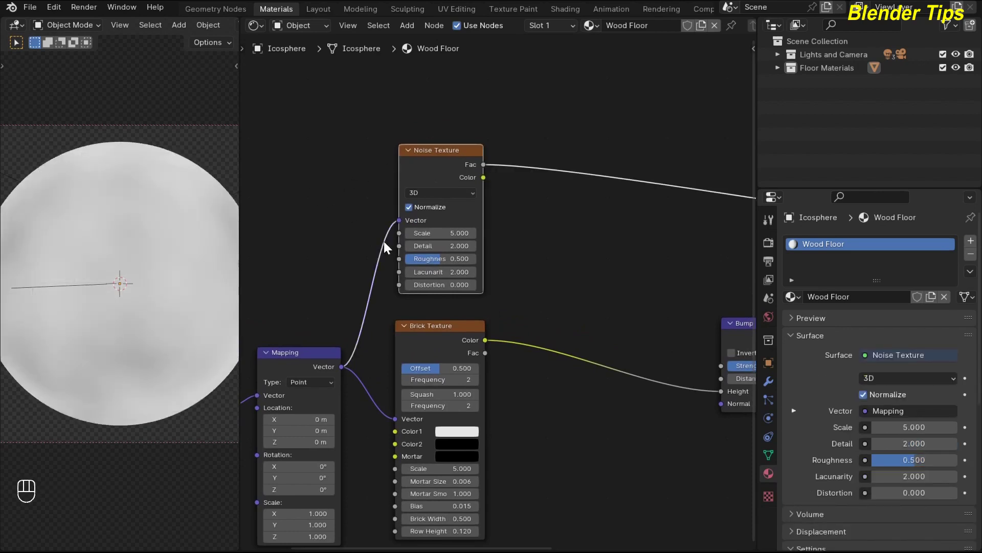
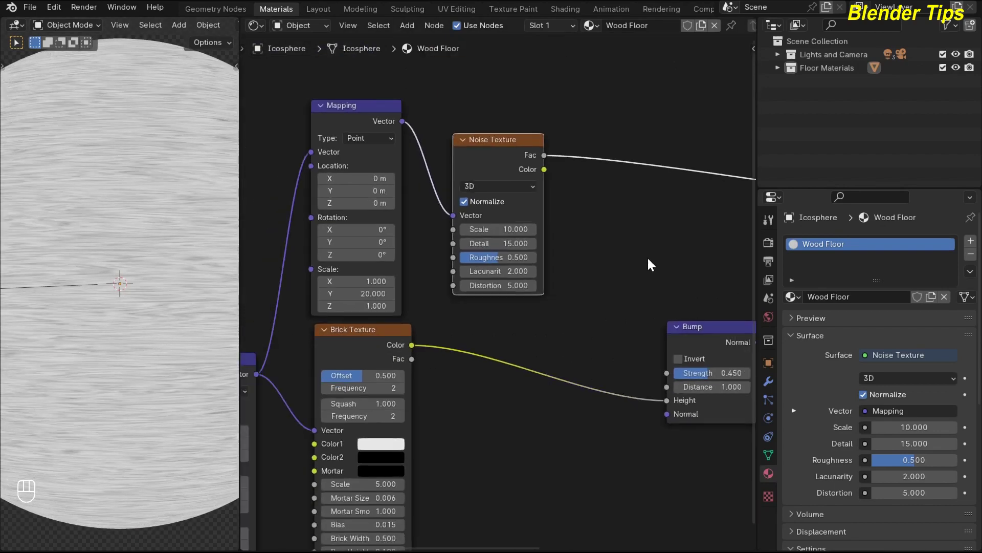
{"action": "left_click", "coordinate": [641, 265]}
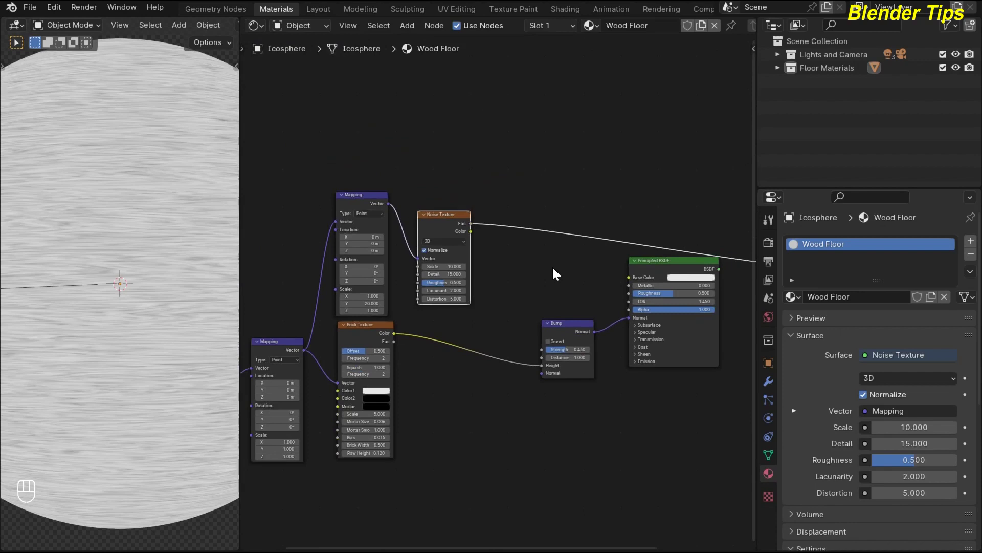
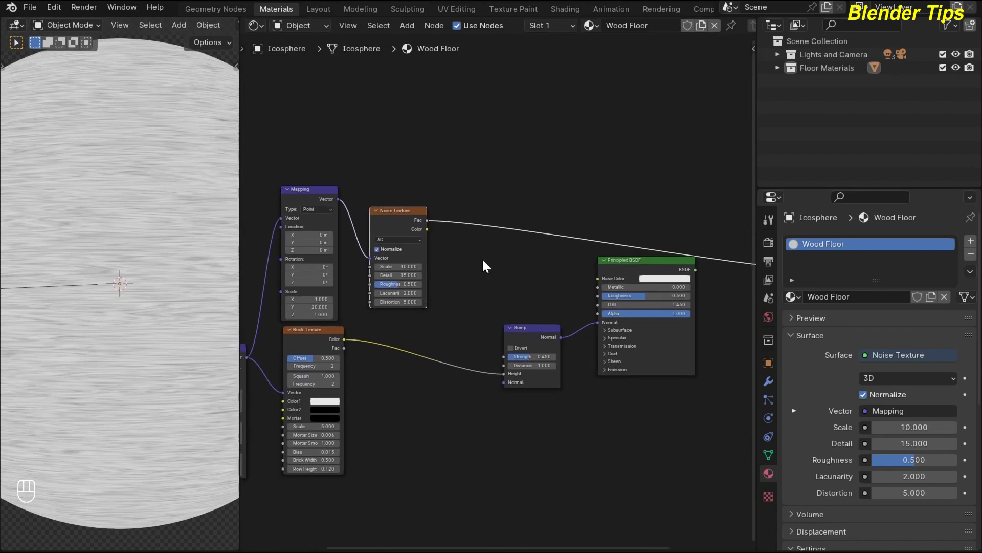
Drop a Color Ramp on the noise link with black stop 0.330 and white stop about 0.943
{"action": "key", "text": "shift+a"}
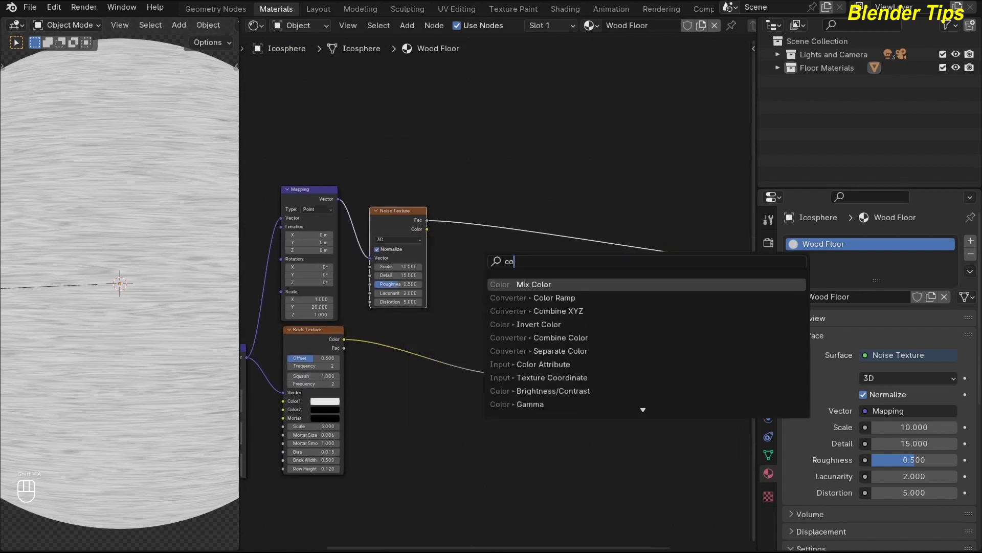
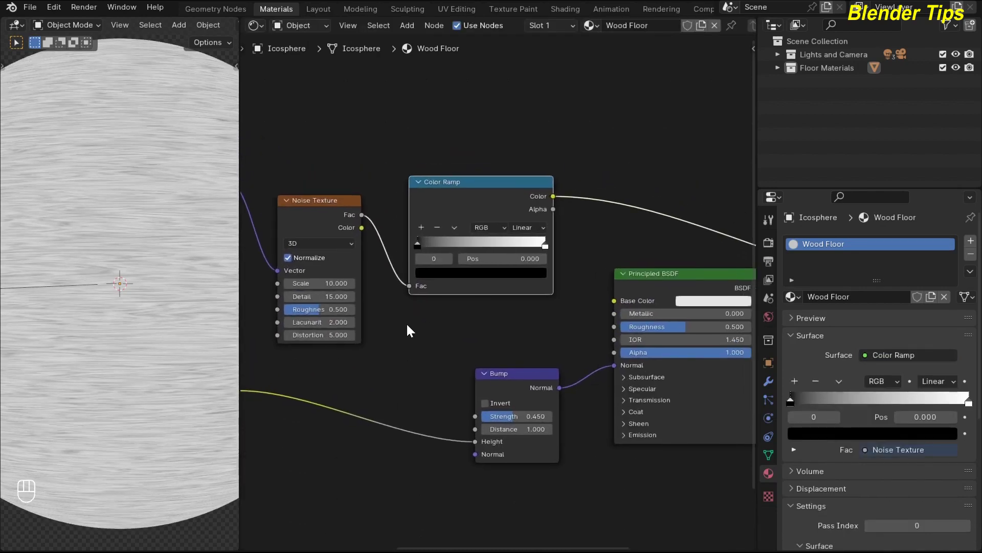
{"action": "left_click", "coordinate": [398, 349]}
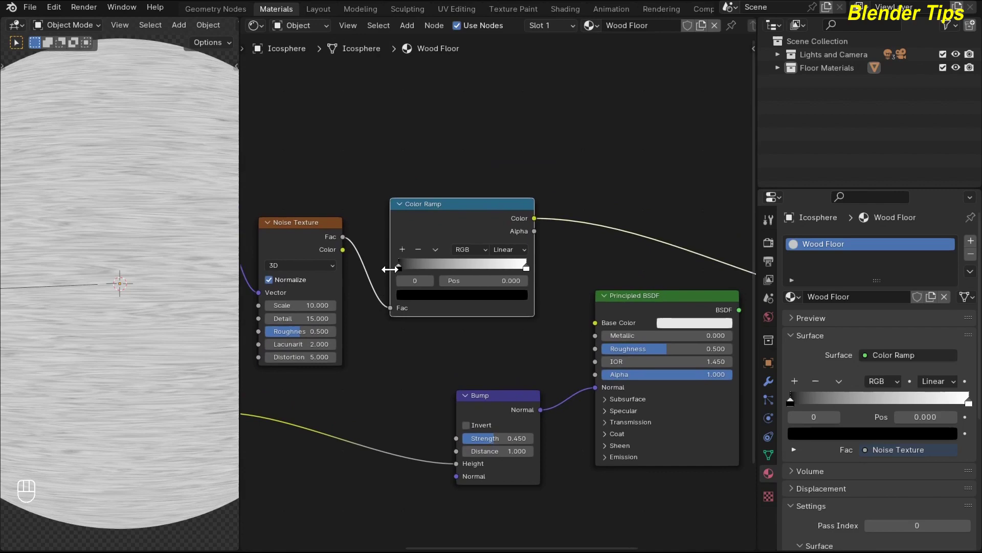
{"action": "left_click_drag", "start_coordinate": [402, 270], "coordinate": [445, 272]}
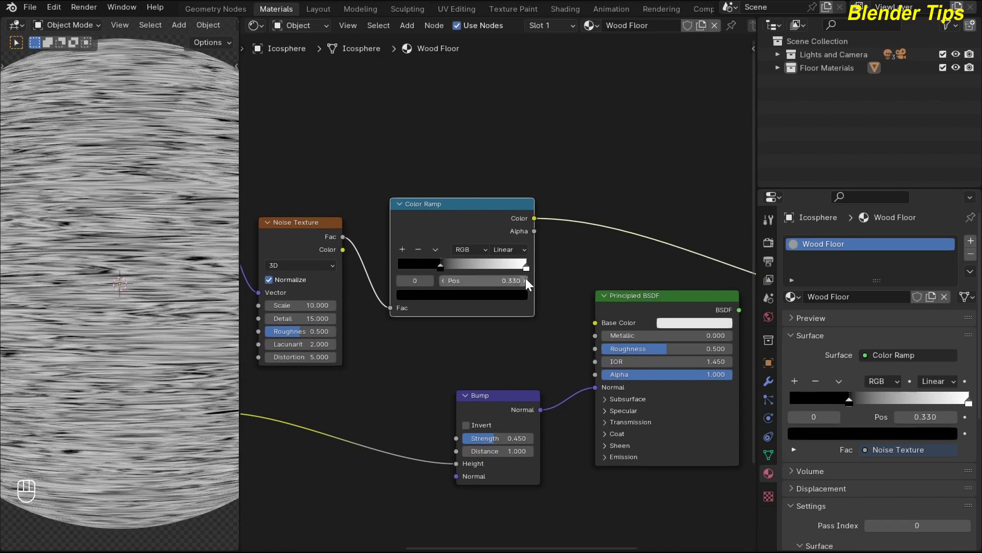
{"action": "left_click", "coordinate": [528, 271]}
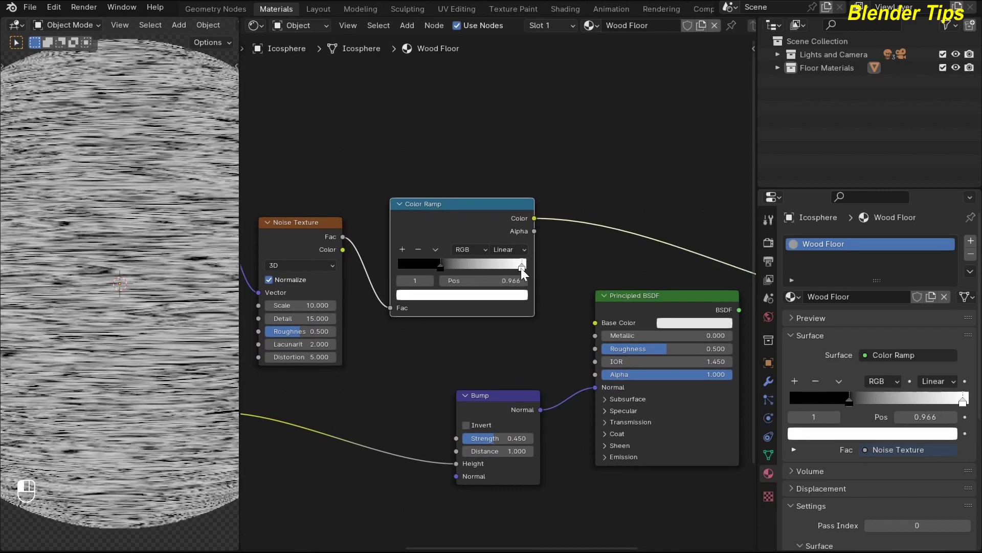
{"action": "left_click_drag", "start_coordinate": [522, 271], "coordinate": [521, 271]}
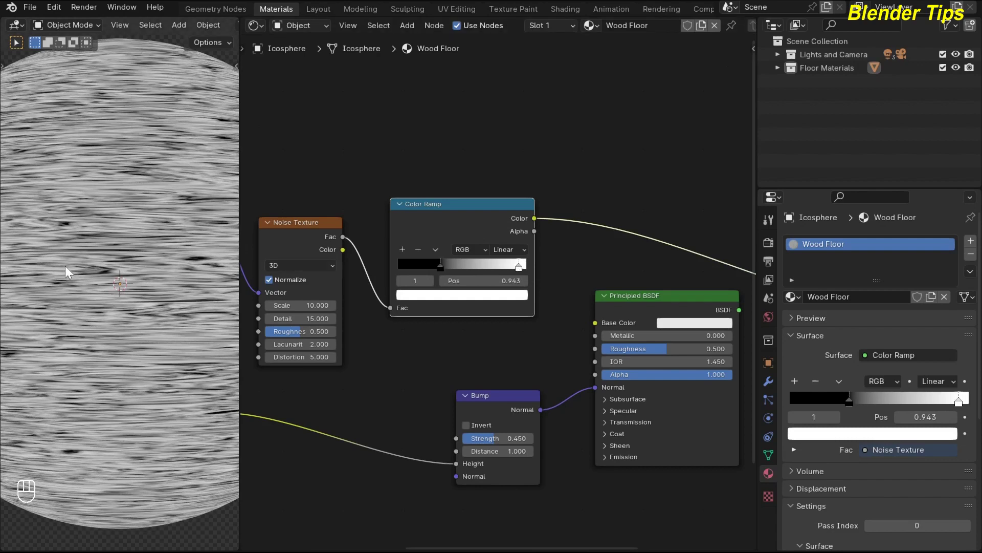
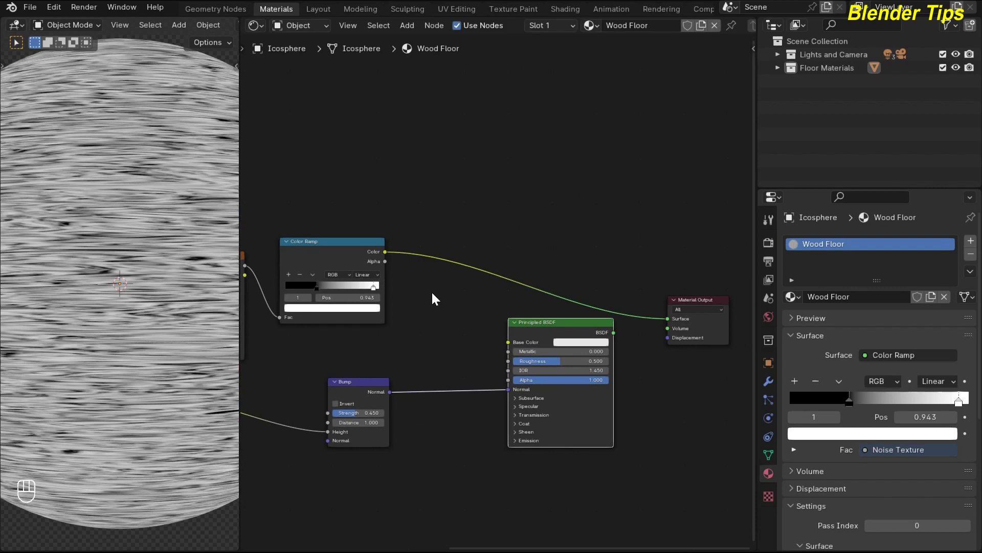
Add a Mix Color node, restore BSDF to Material Output, link Mix Result to Base Color and Color Ramp to Factor
{"action": "key", "text": "shift+a"}
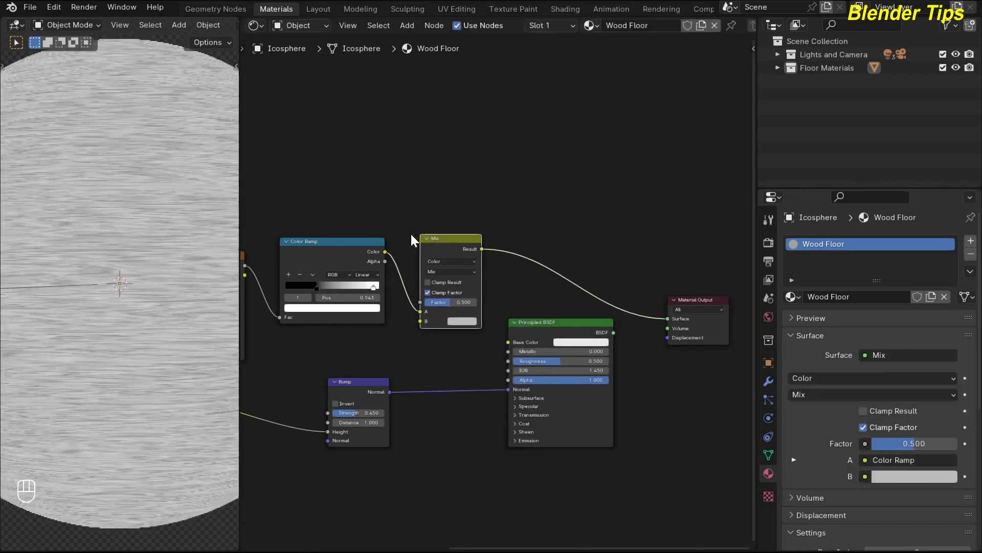
{"action": "left_click", "coordinate": [528, 302]}
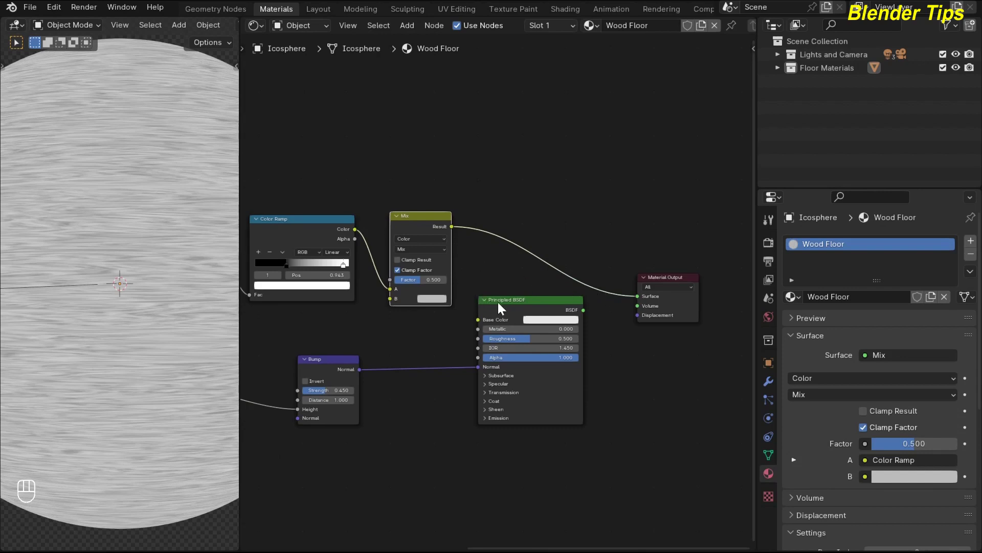
{"action": "left_click", "coordinate": [501, 306]}
{"action": "left_click", "coordinate": [530, 254]}
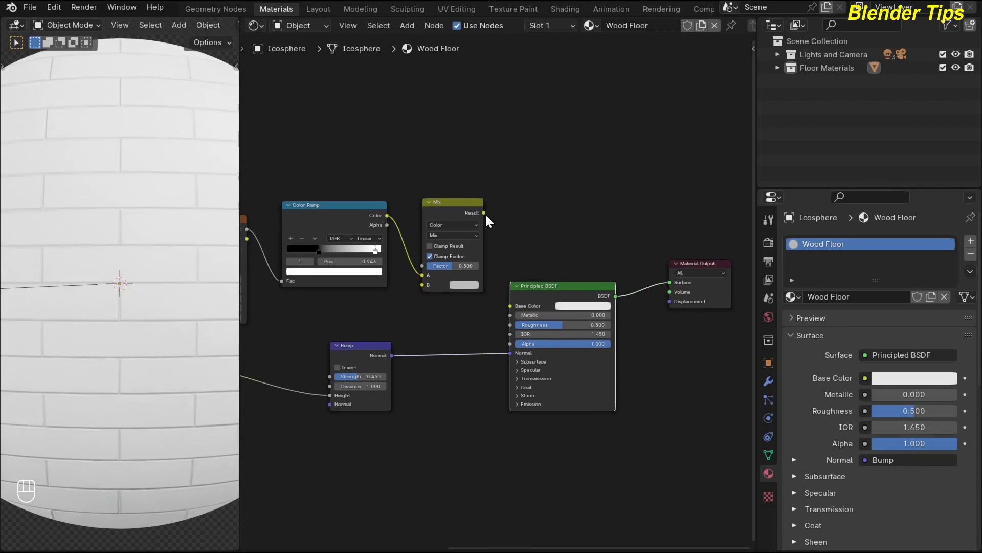
{"action": "left_click", "coordinate": [486, 215]}
{"action": "left_click_drag", "start_coordinate": [501, 218], "coordinate": [505, 300]}
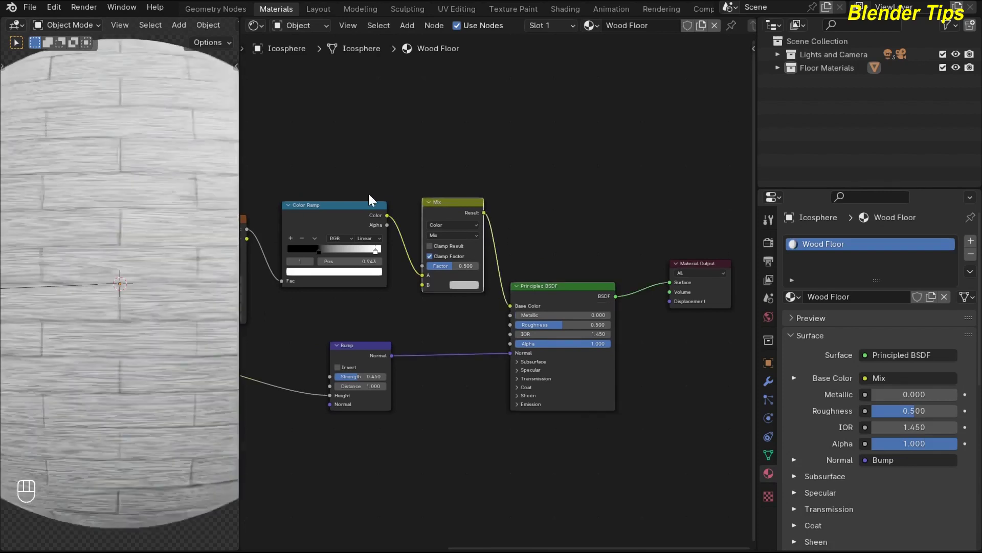
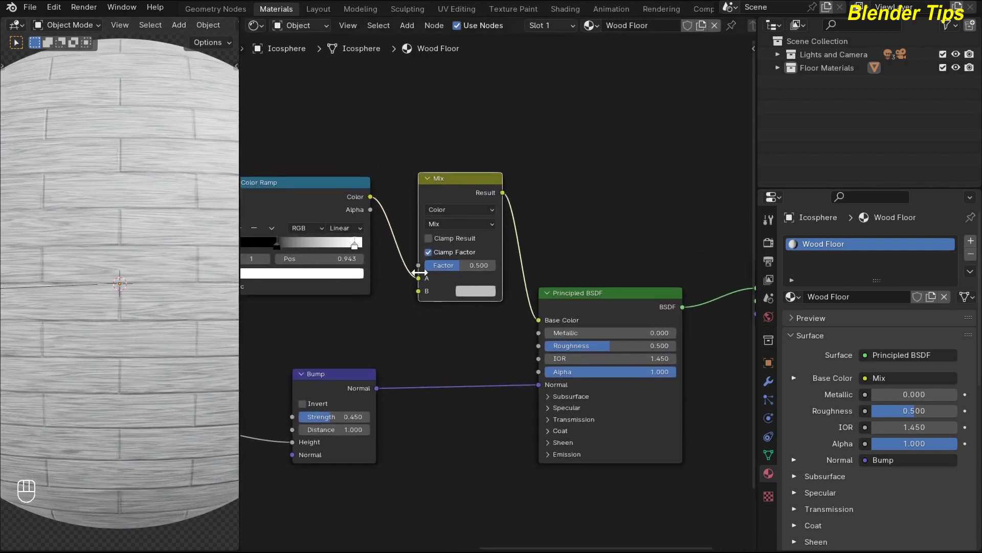
Set Mix A to golden brown 6D4B08 and B to dark brown 1E0E03
{"action": "double_click", "coordinate": [422, 281]}
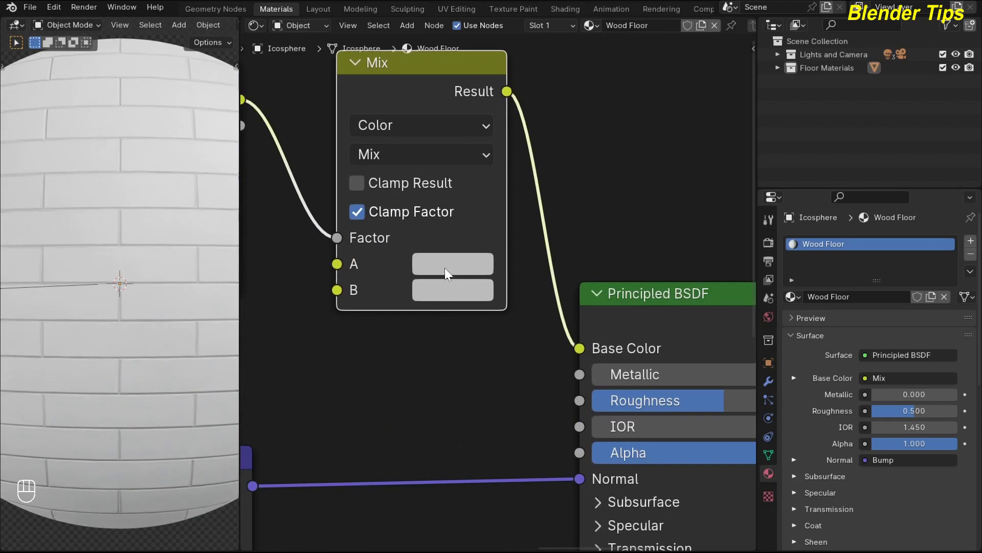
{"action": "left_click", "coordinate": [449, 267]}
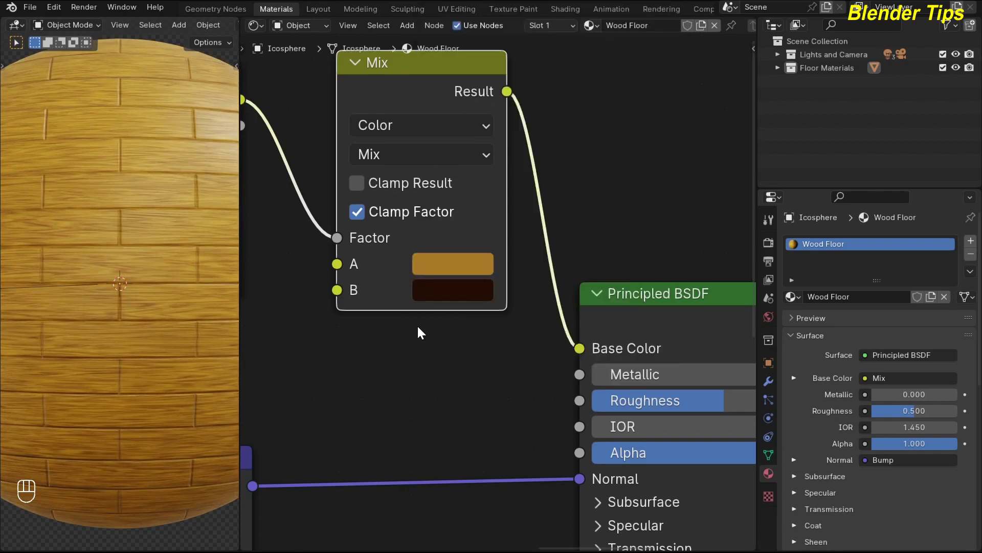
{"action": "key", "text": "F6"}
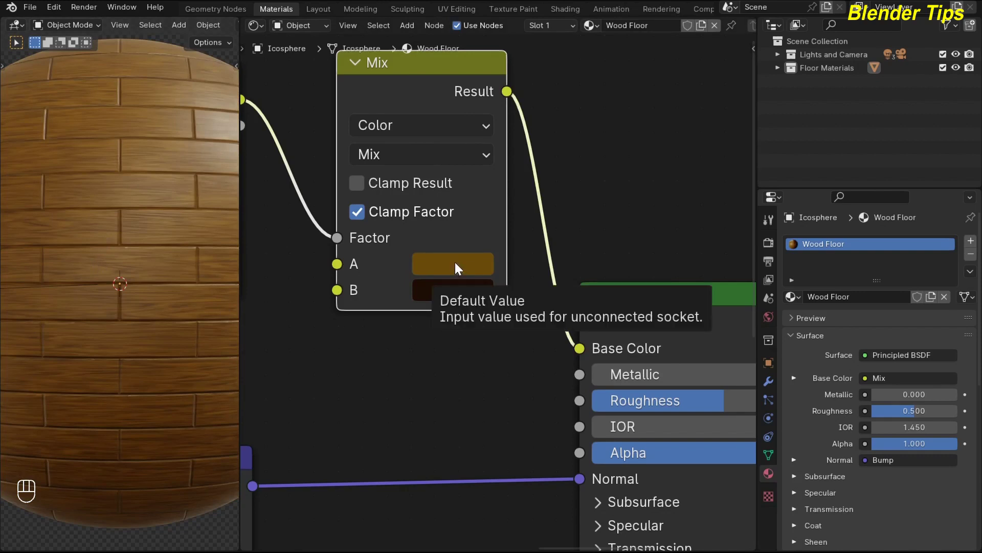
{"action": "left_click", "coordinate": [459, 266]}
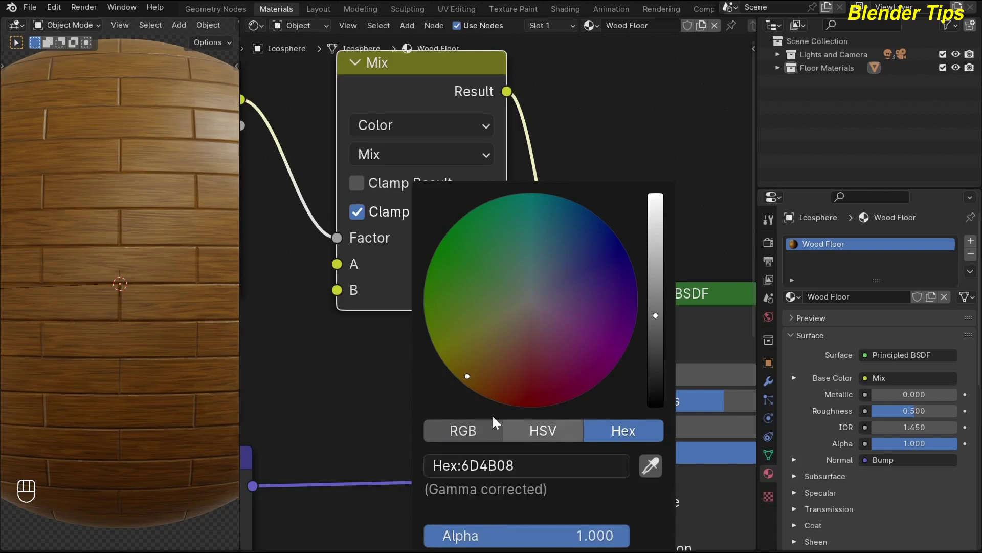
{"action": "left_click", "coordinate": [452, 295]}
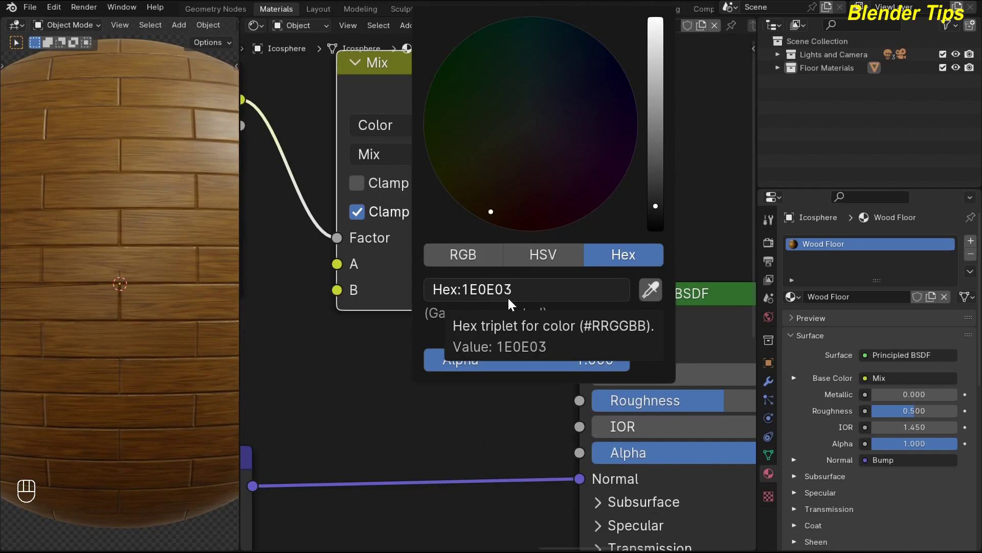
{"action": "left_click", "coordinate": [447, 413]}
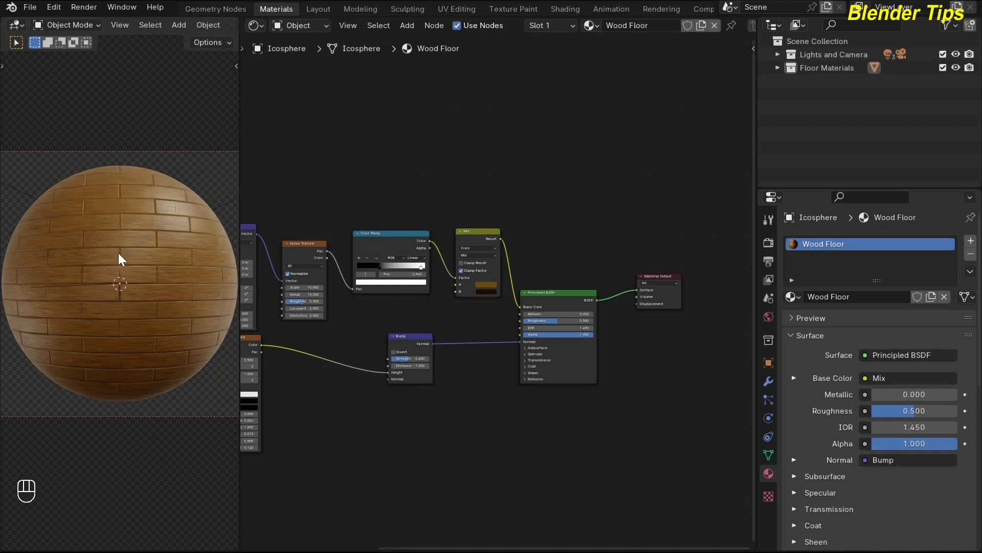
Duplicate the Mix node before Base Color, set it to Multiply with the wood colour in A
{"action": "left_click", "coordinate": [496, 216]}
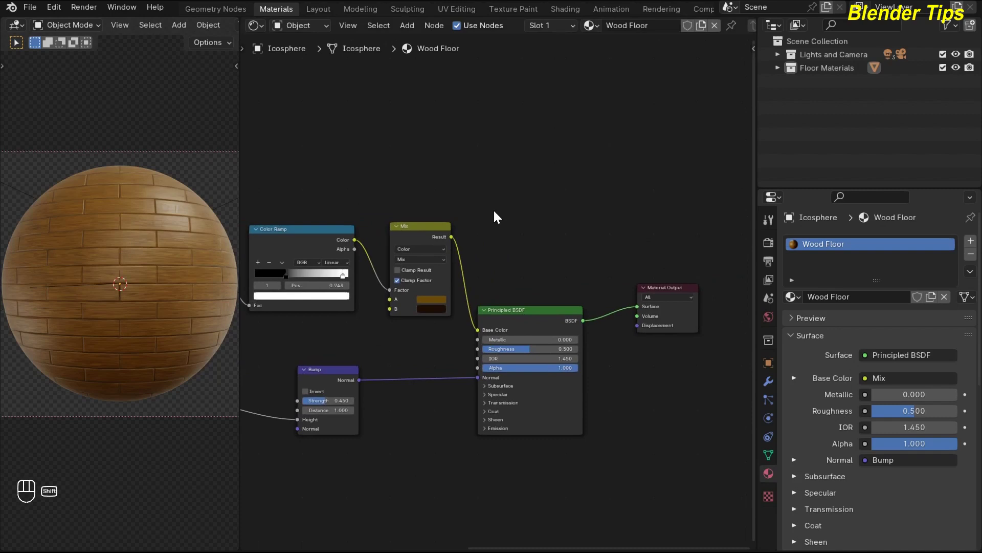
{"action": "key", "text": "shift+a"}
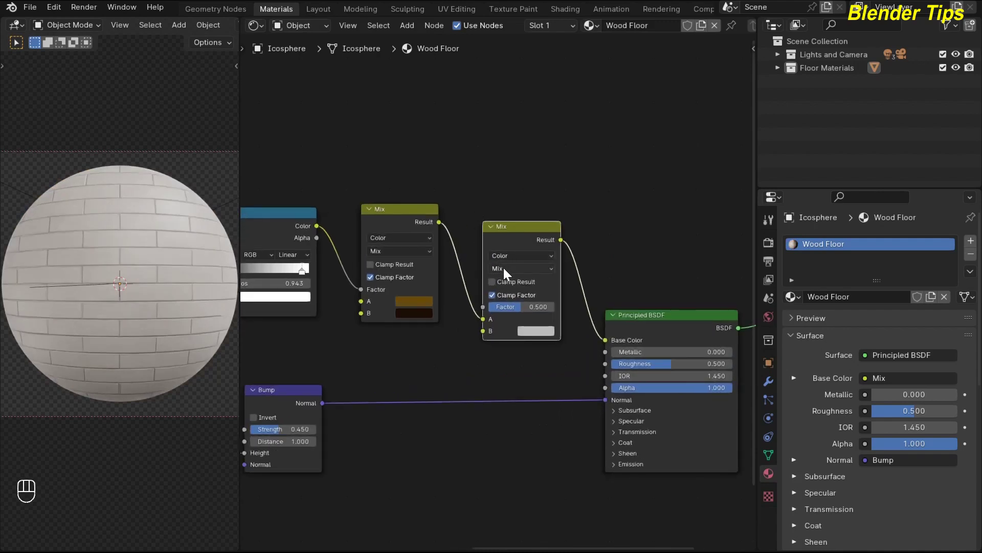
{"action": "left_click_drag", "start_coordinate": [507, 271], "coordinate": [509, 328]}
{"action": "left_click", "coordinate": [484, 322]}
{"action": "left_click_drag", "start_coordinate": [470, 309], "coordinate": [479, 307]}
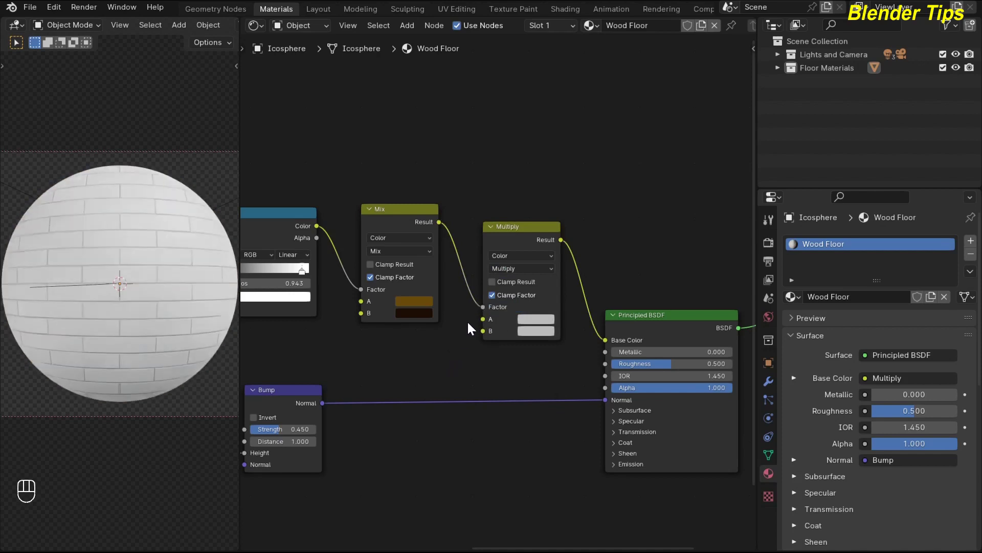
{"action": "left_click", "coordinate": [487, 312]}
{"action": "left_click_drag", "start_coordinate": [474, 312], "coordinate": [480, 320]}
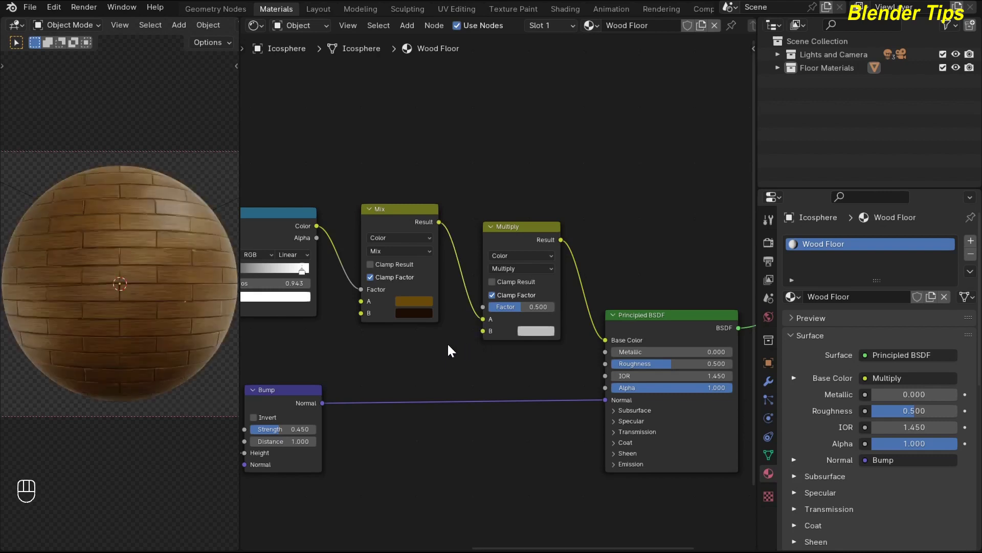
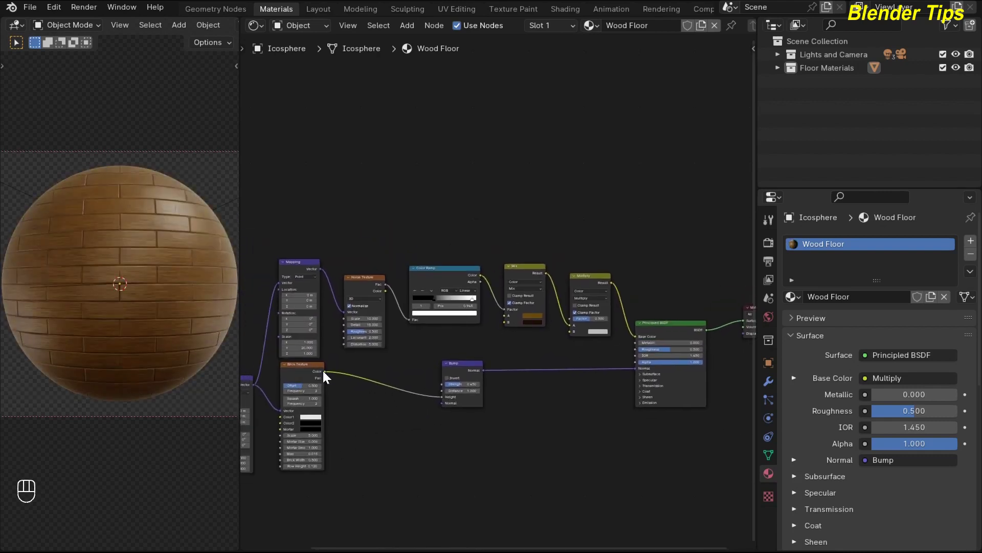
Connect the Brick Texture Color into the Multiply node's B input
{"action": "left_click", "coordinate": [326, 375]}
{"action": "right_click", "coordinate": [326, 375]}
{"action": "left_click_drag", "start_coordinate": [440, 372], "coordinate": [570, 336]}
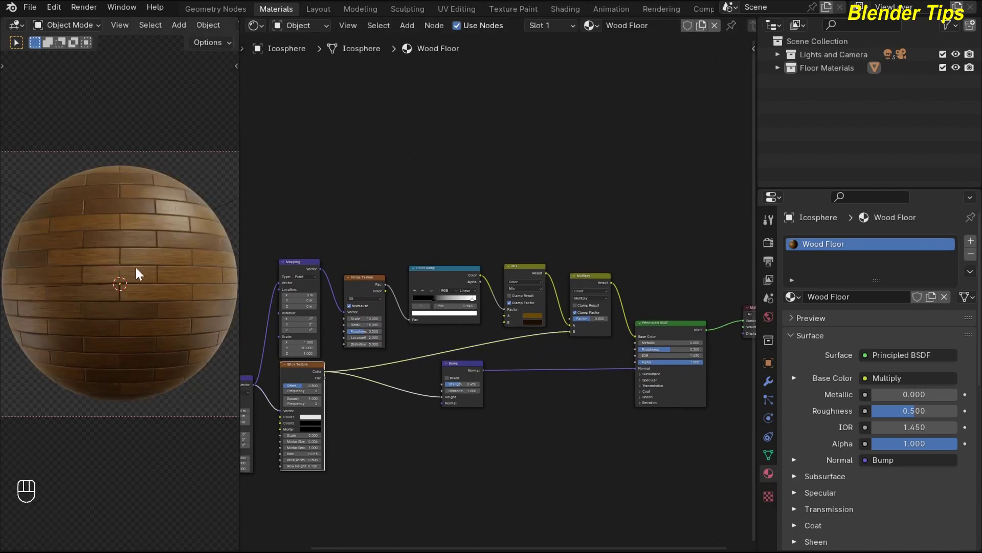
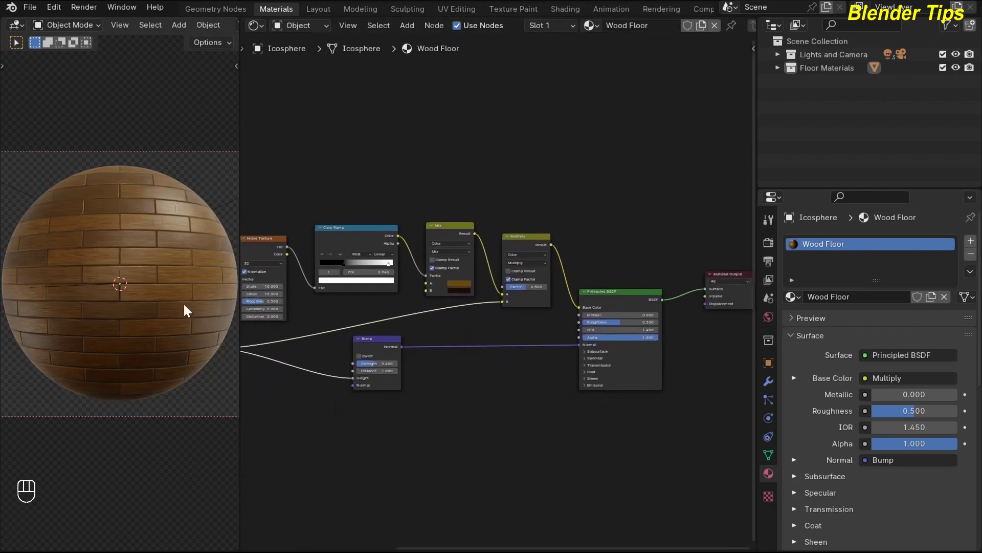
Duplicate the Bump node after the brick bump and feed the Color Ramp grain into its Height
{"action": "left_click", "coordinate": [361, 397]}
{"action": "right_click", "coordinate": [361, 397]}
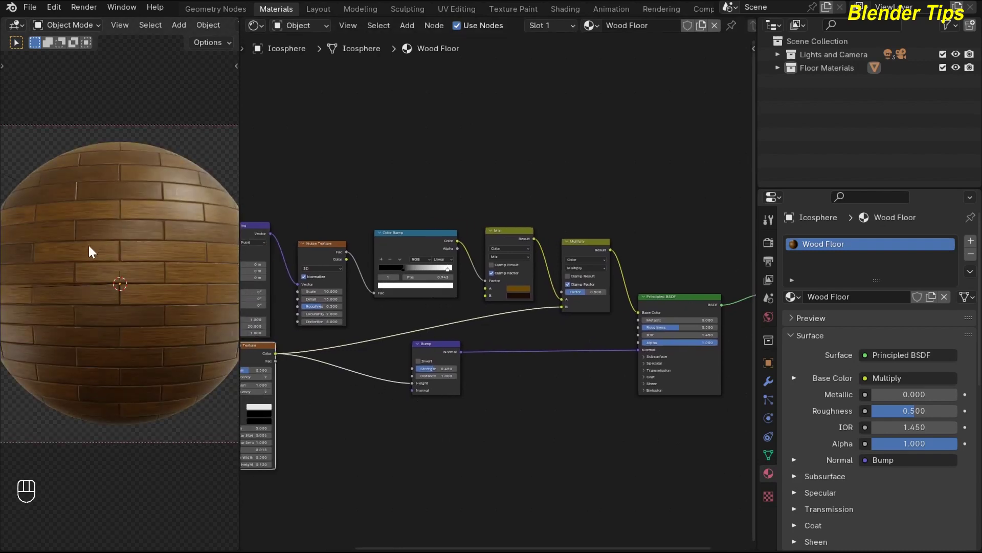
{"action": "left_click", "coordinate": [419, 368]}
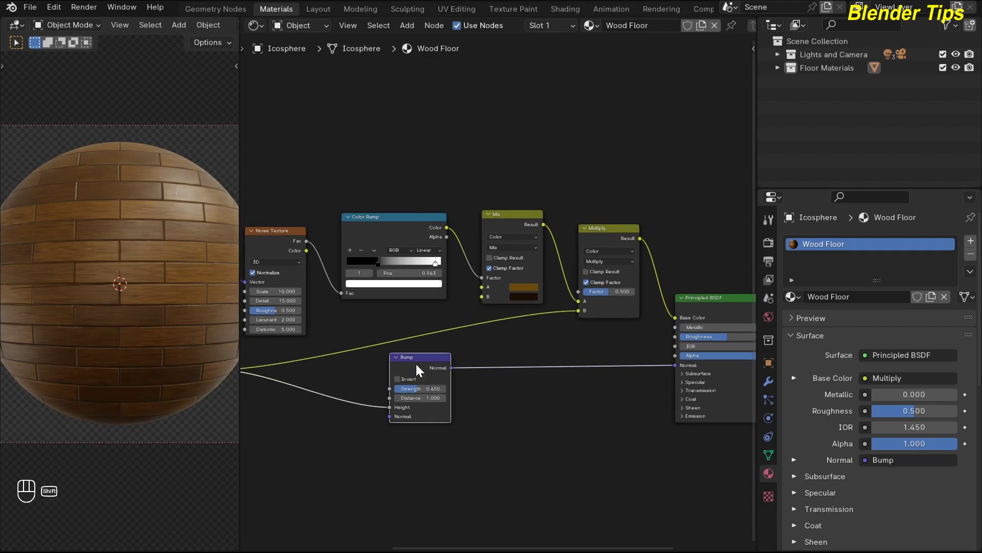
{"action": "key", "text": "shift+d"}
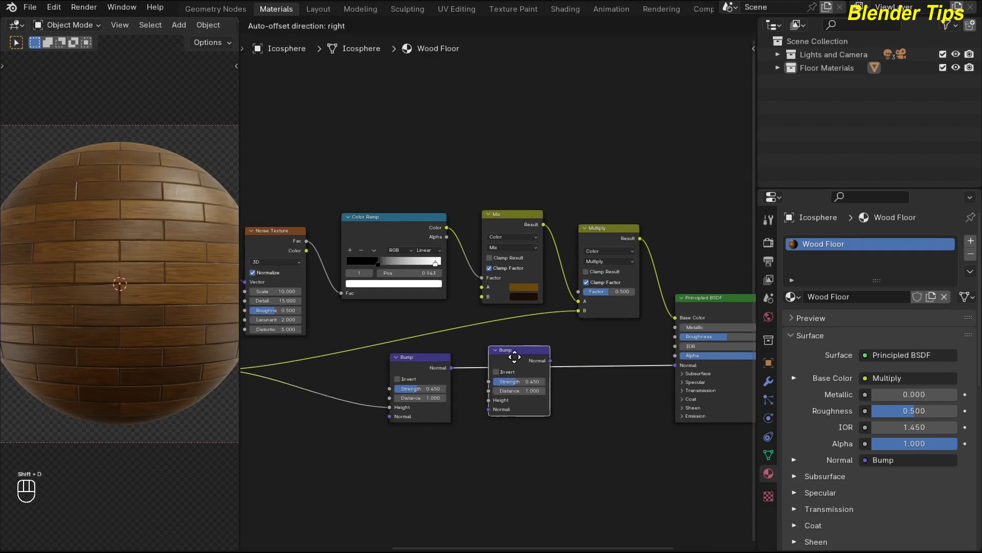
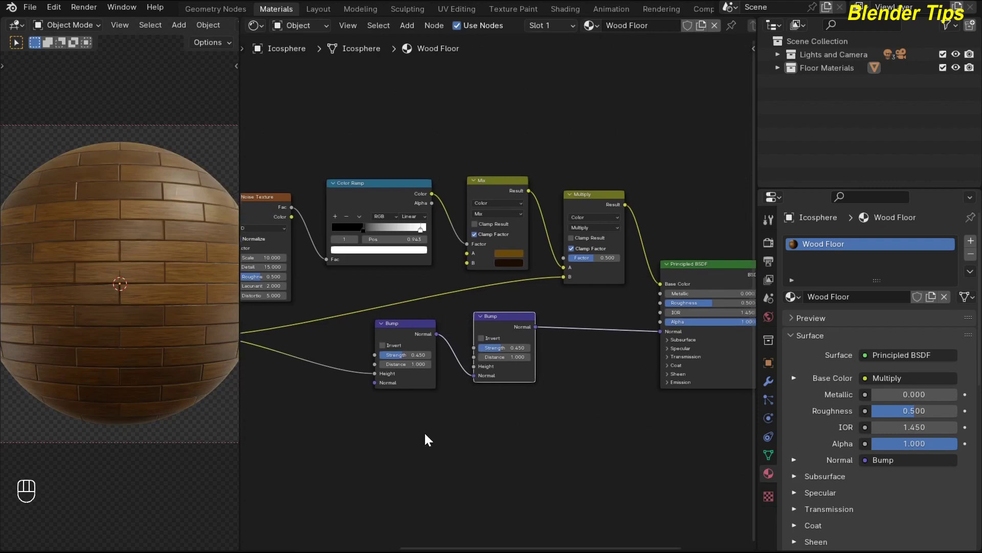
{"action": "left_click", "coordinate": [366, 303]}
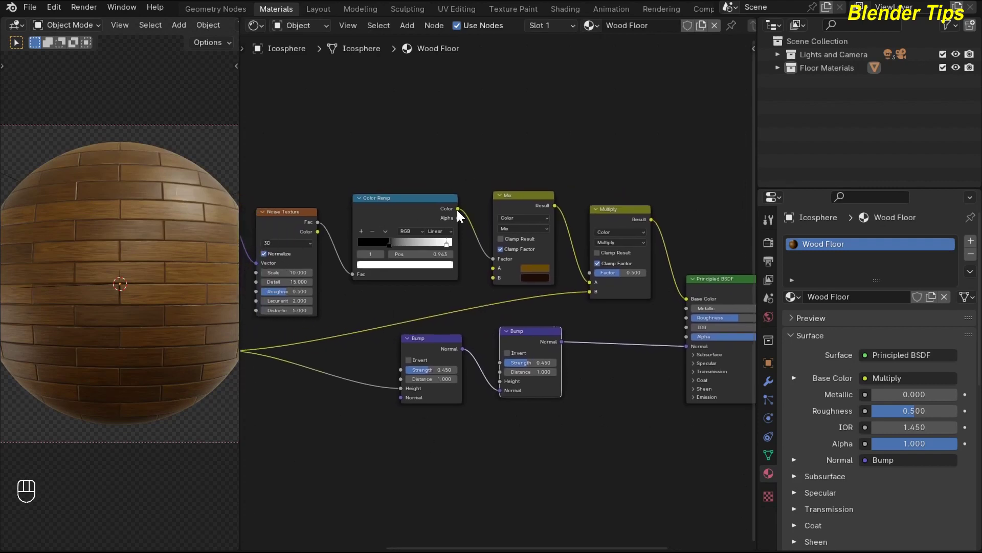
{"action": "left_click_drag", "start_coordinate": [472, 221], "coordinate": [498, 385]}
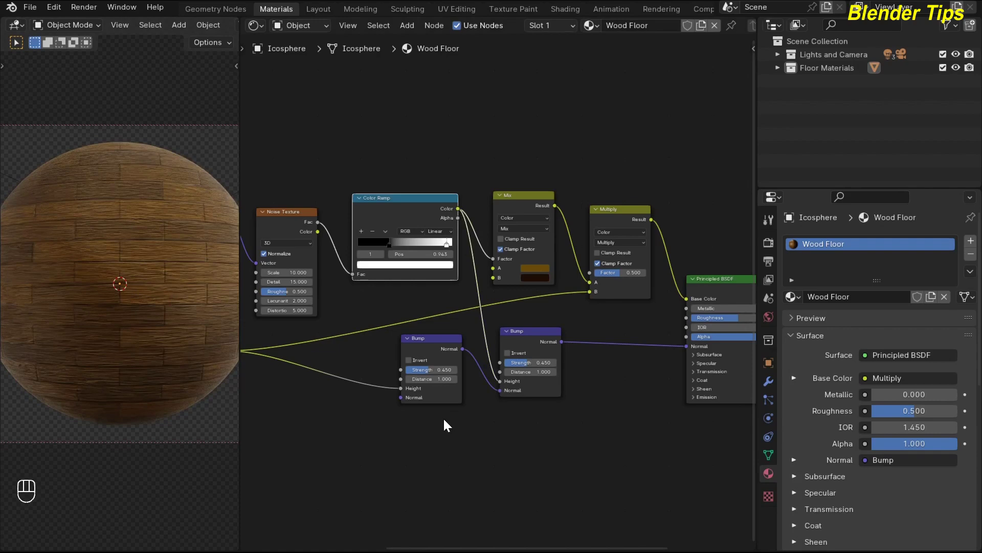
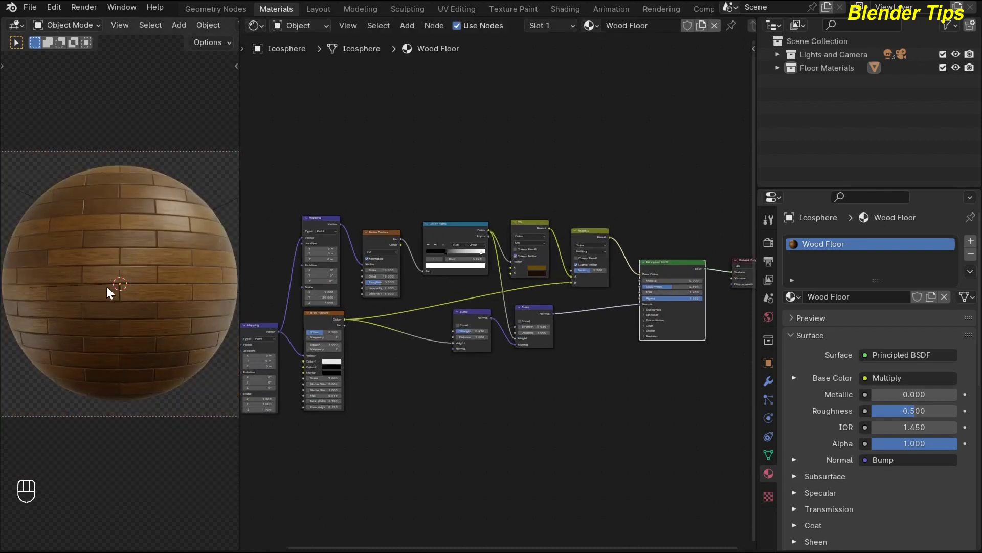
Add a Displacement node driven by the Brick Texture height at scale 0.001 into Material Output
{"action": "left_click", "coordinate": [594, 411]}
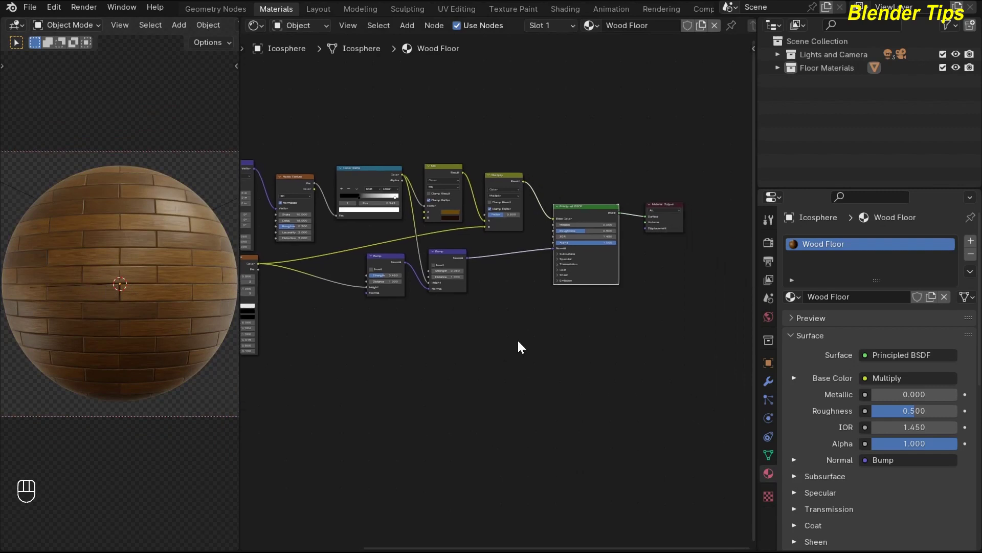
{"action": "key", "text": "shift+a"}
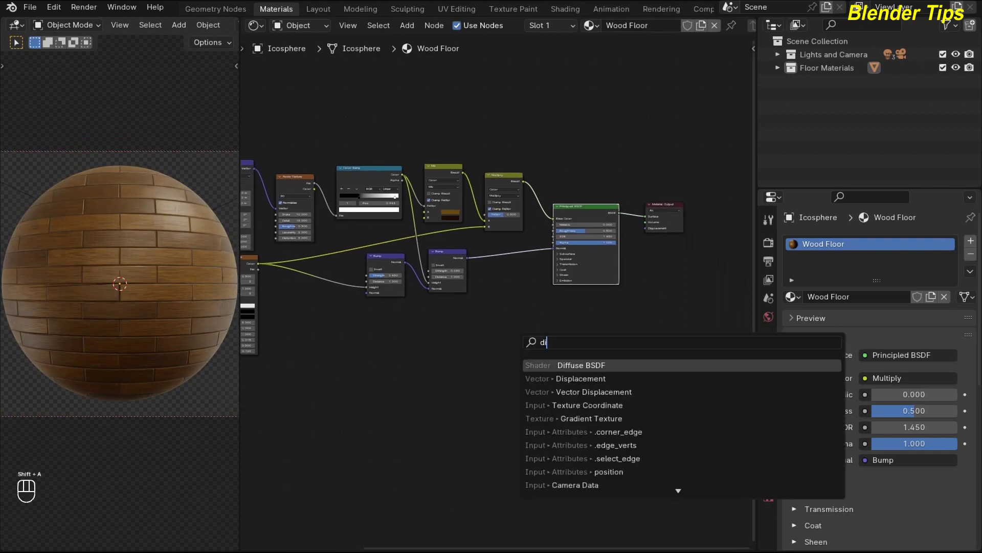
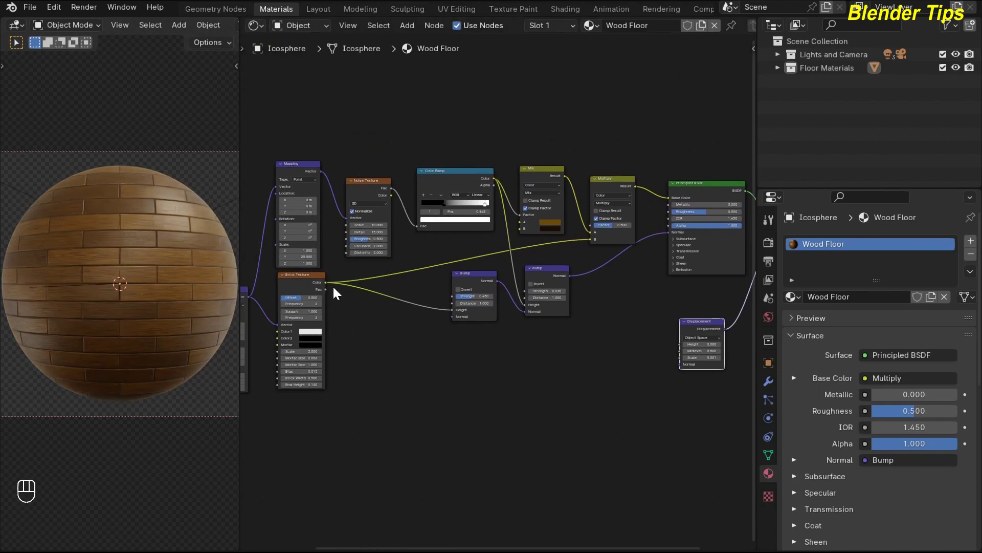
{"action": "left_click", "coordinate": [330, 286]}
{"action": "left_click_drag", "start_coordinate": [349, 321], "coordinate": [681, 347]}
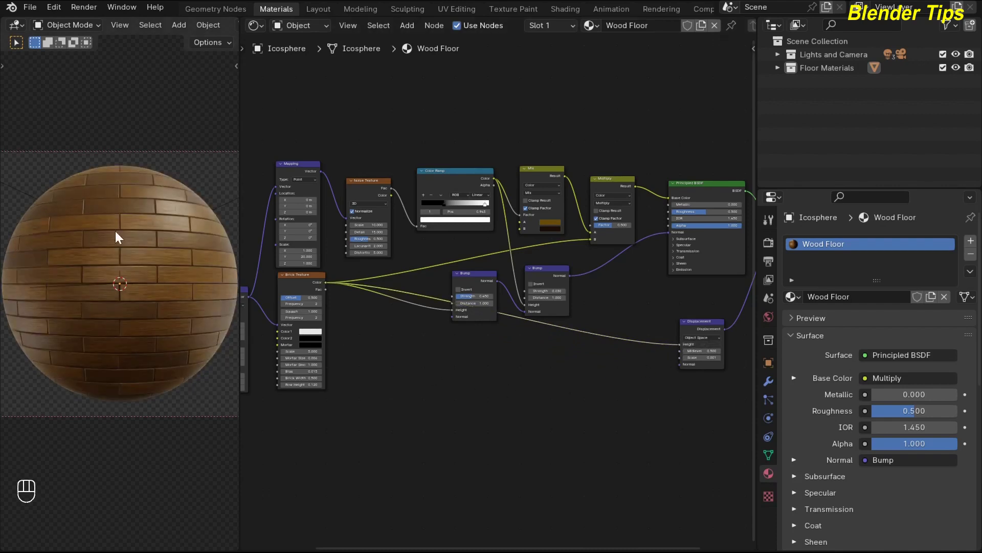
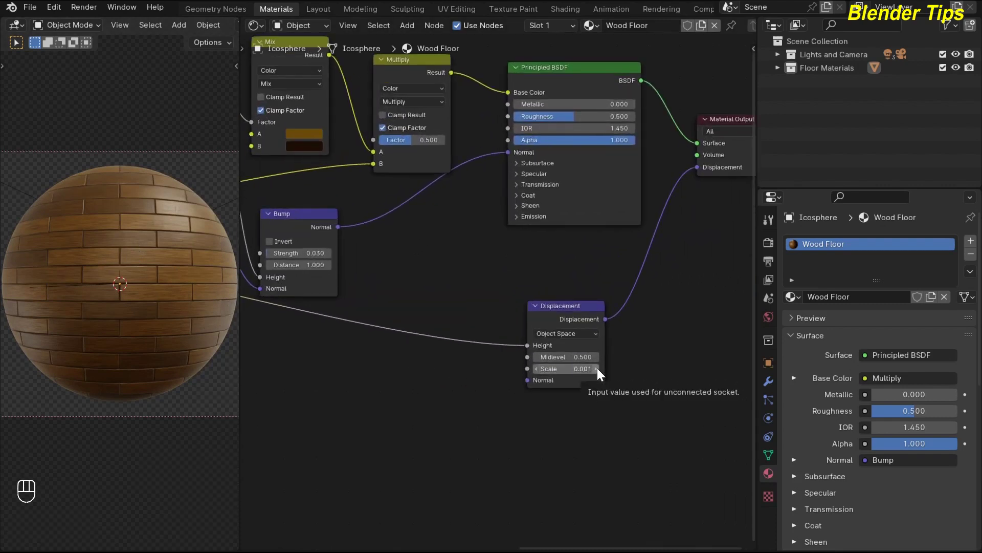
{"action": "left_click", "coordinate": [601, 372]}
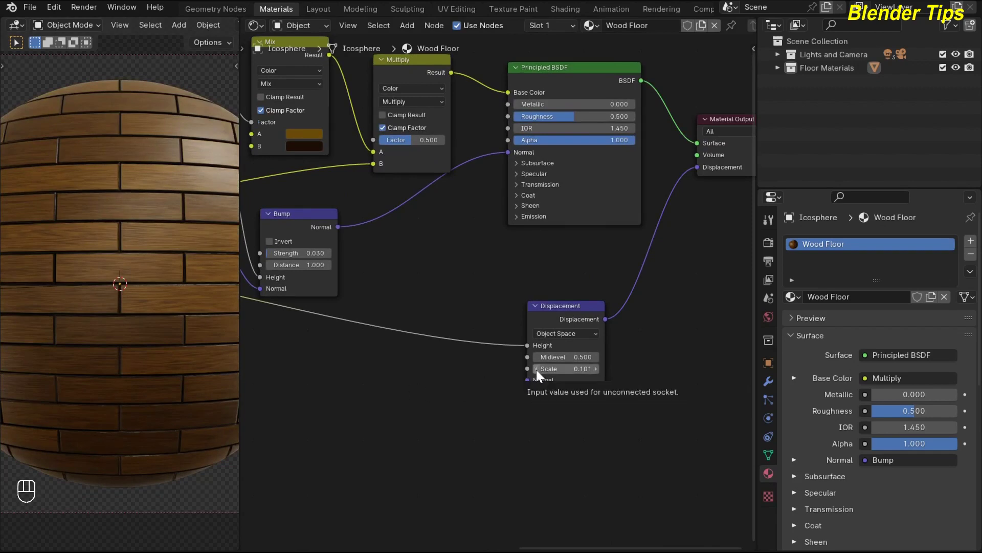
{"action": "left_click", "coordinate": [539, 373]}
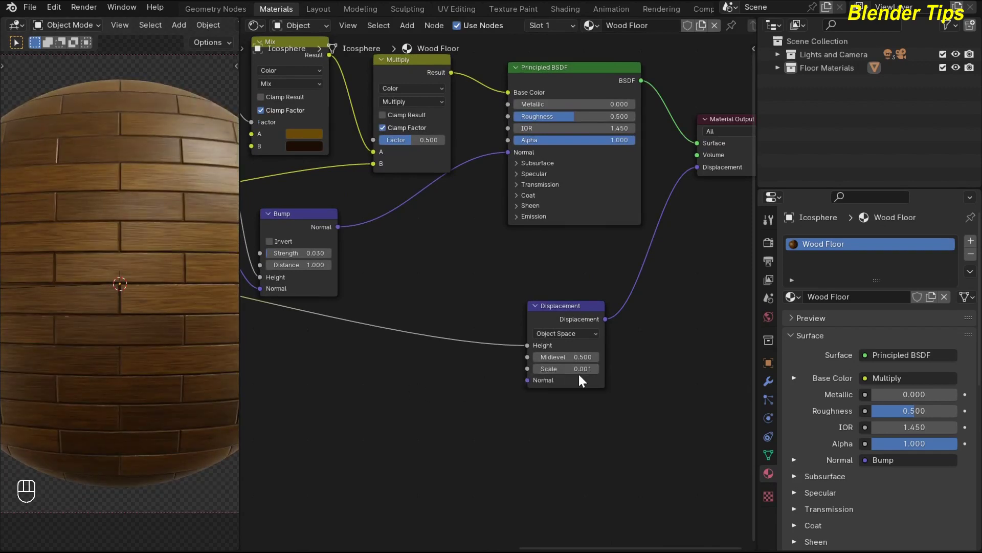
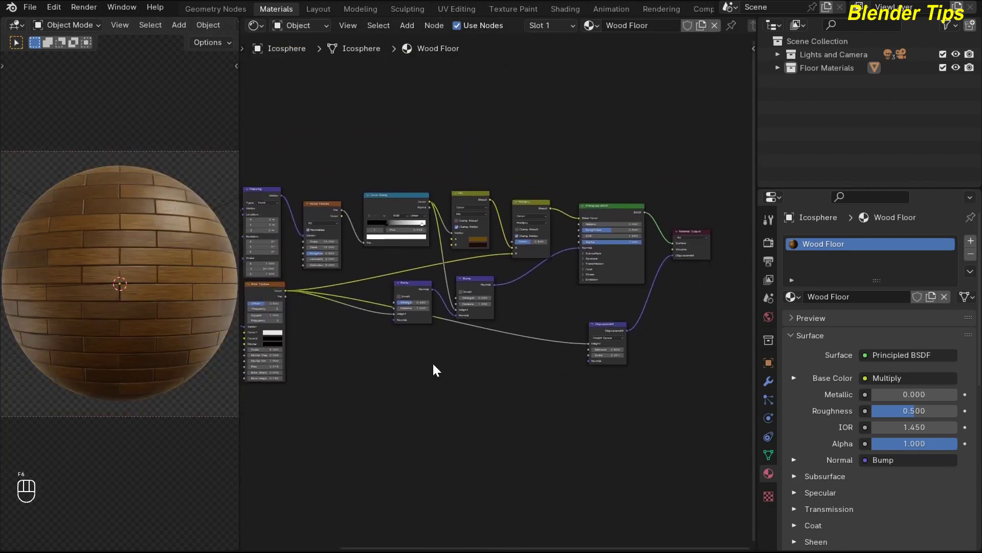
Render the planked wood sphere with F12
{"action": "key", "text": "F12"}
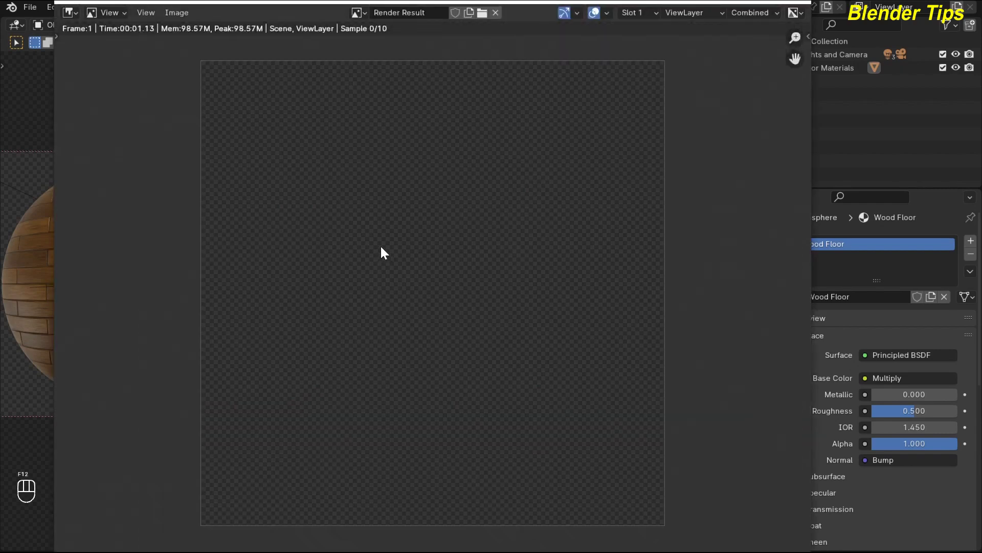